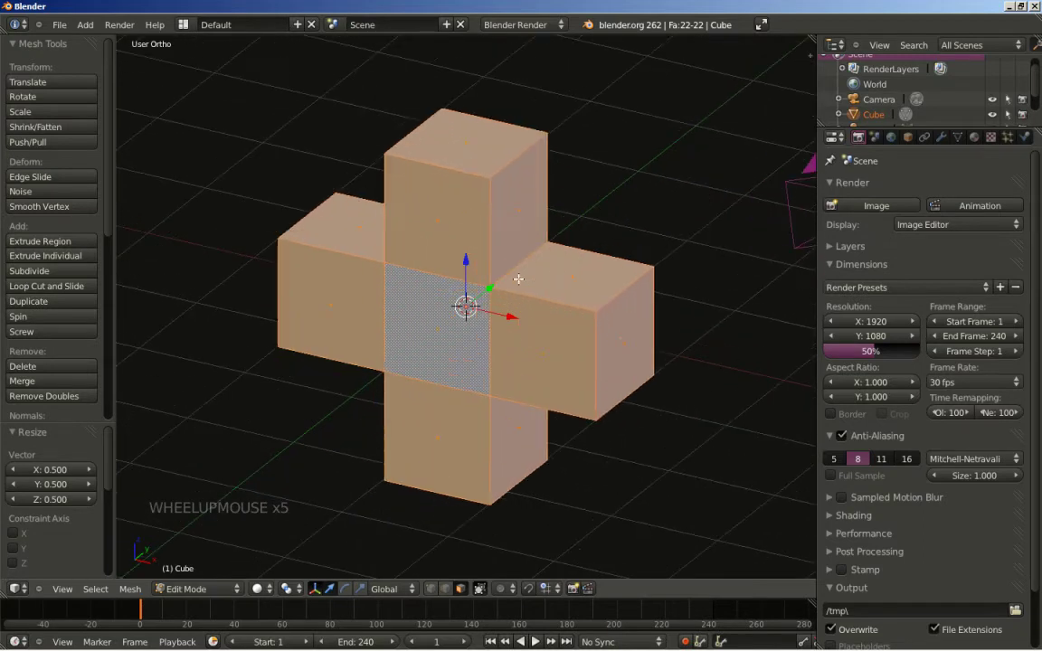
- Leave mesh editing, add a new cube at the scene centre, and reselect the cross-shaped Cube
{"action": "key", "text": "Tab"}
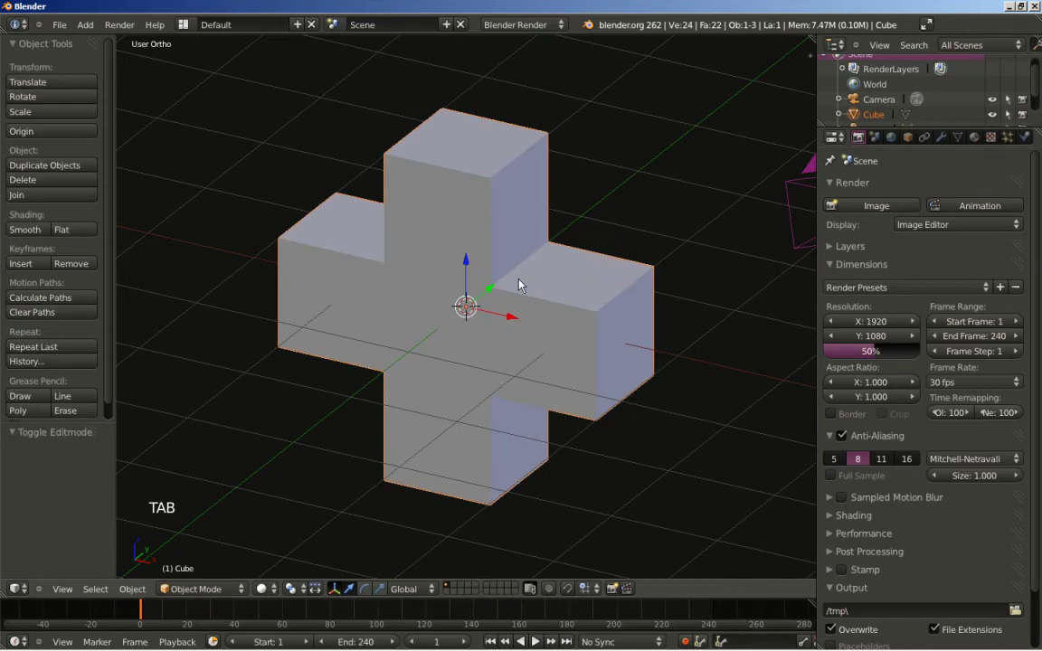
{"action": "key", "text": "shift+a"}
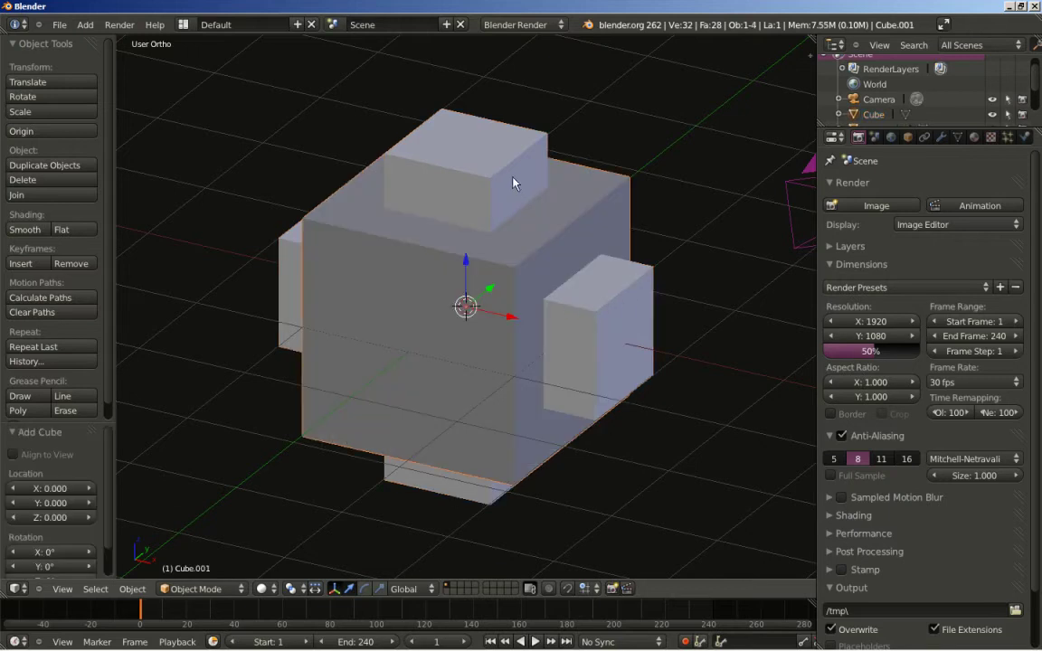
{"action": "right_click", "coordinate": [493, 181]}
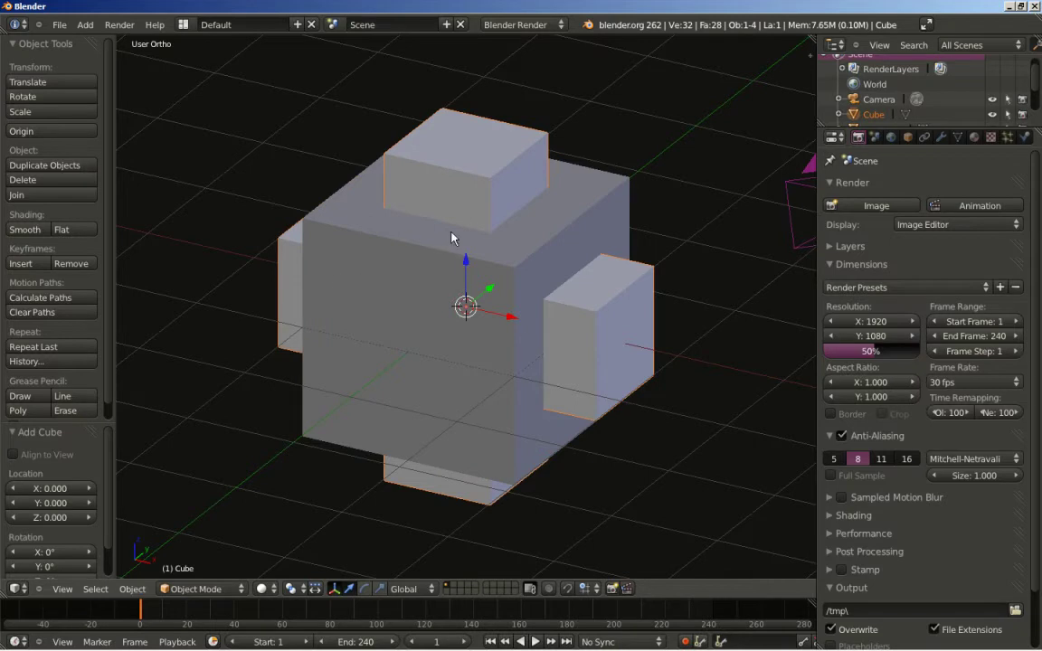
- Enable Fluid physics on the cross-shaped Cube as an Obstacle with Shell volume initialization
{"action": "left_click", "coordinate": [1033, 145]}
{"action": "left_click", "coordinate": [989, 226]}
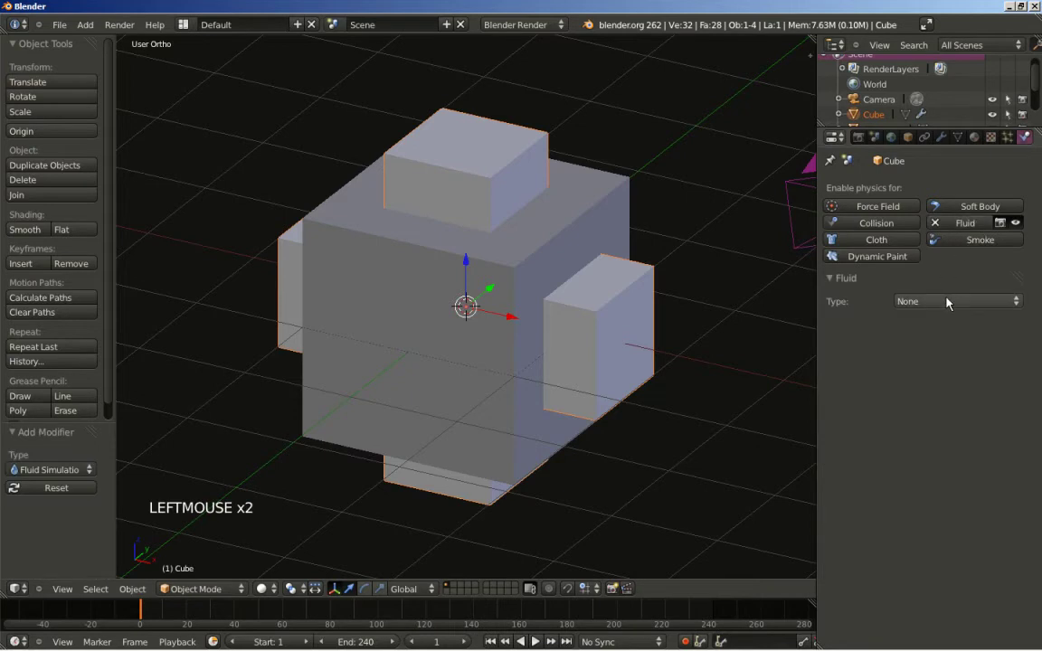
{"action": "left_click", "coordinate": [954, 305]}
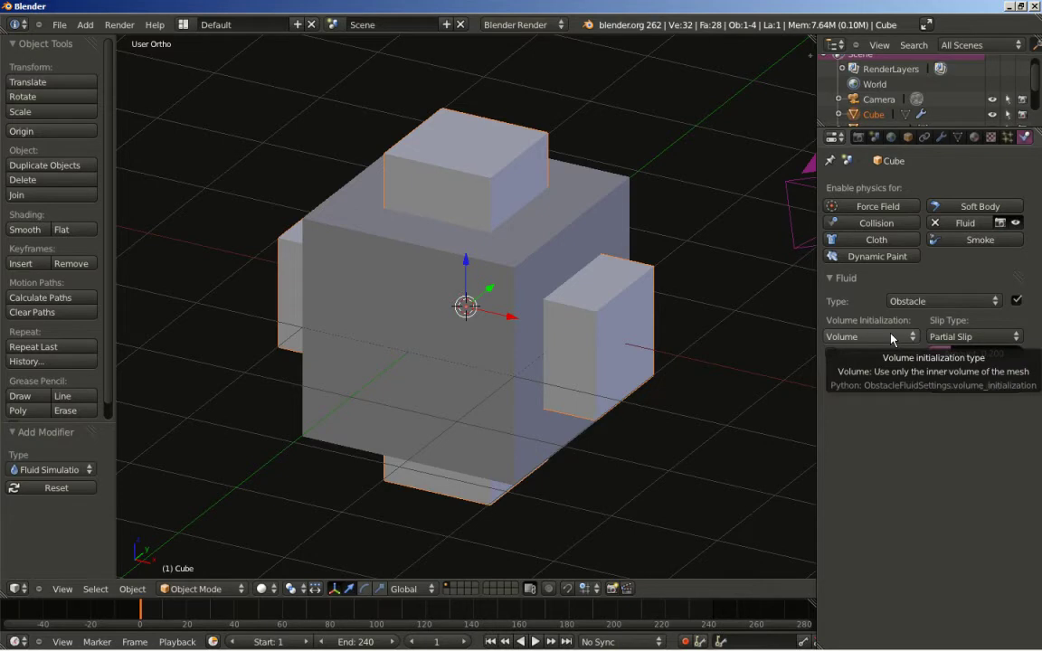
{"action": "left_click", "coordinate": [895, 338]}
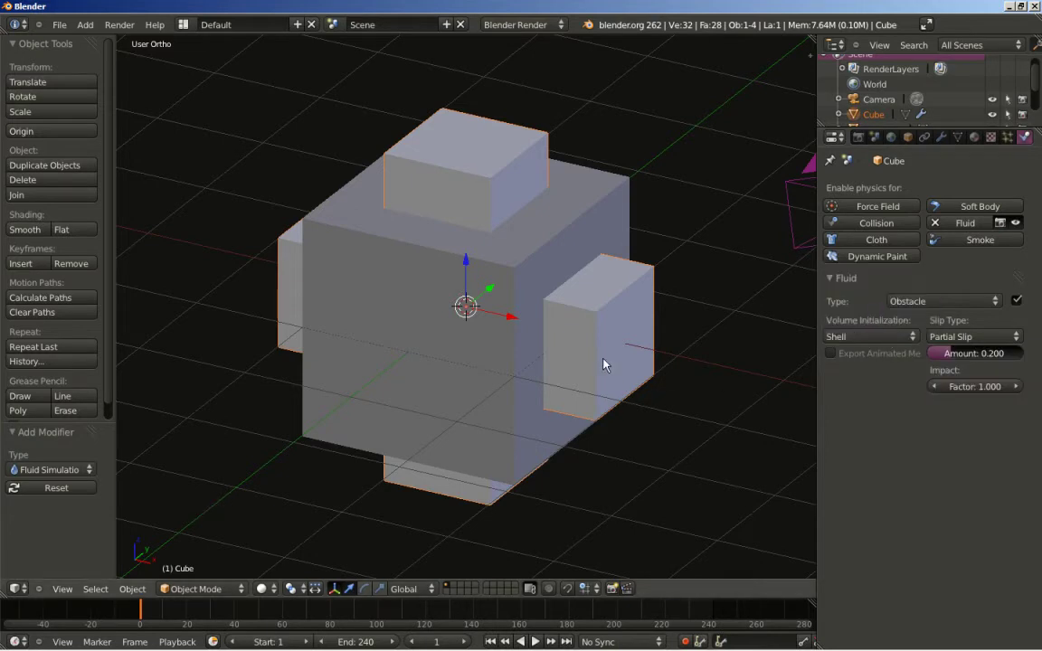
- Orbit around the obstacle and briefly check its mesh in edit mode
{"action": "middle_click", "coordinate": [622, 262]}
{"action": "middle_click", "coordinate": [633, 316]}
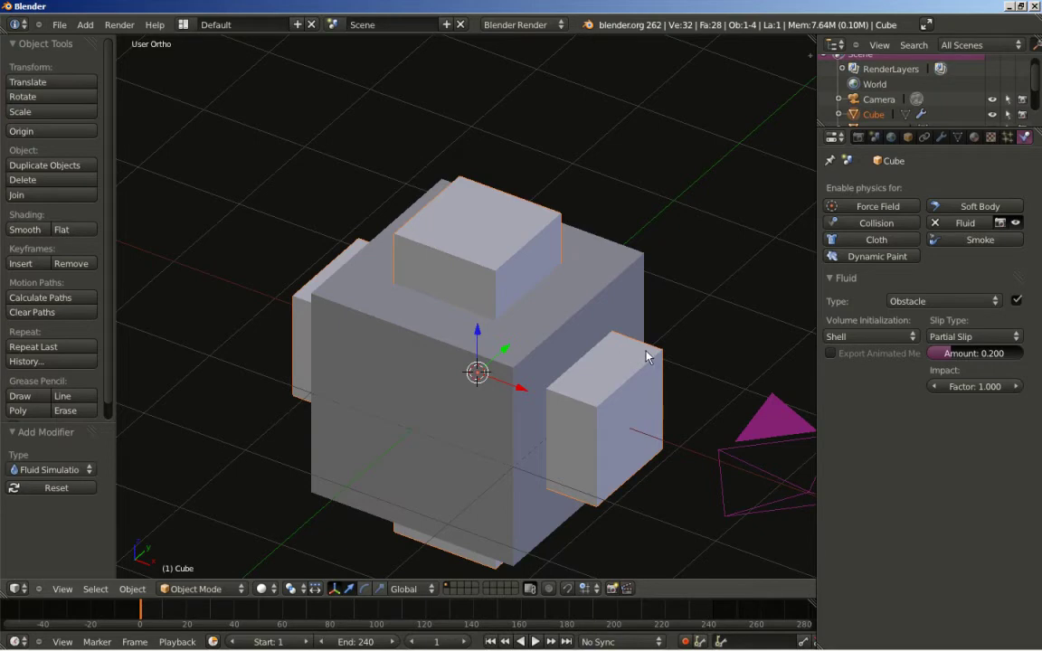
{"action": "key", "text": "Tab"}
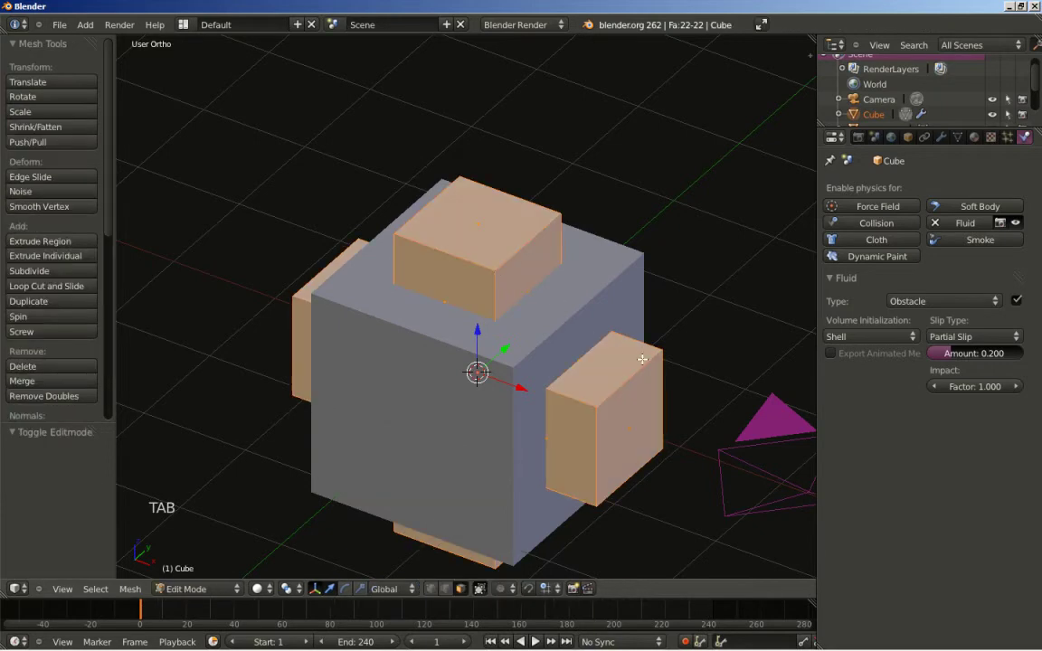
{"action": "key", "text": "Tab"}
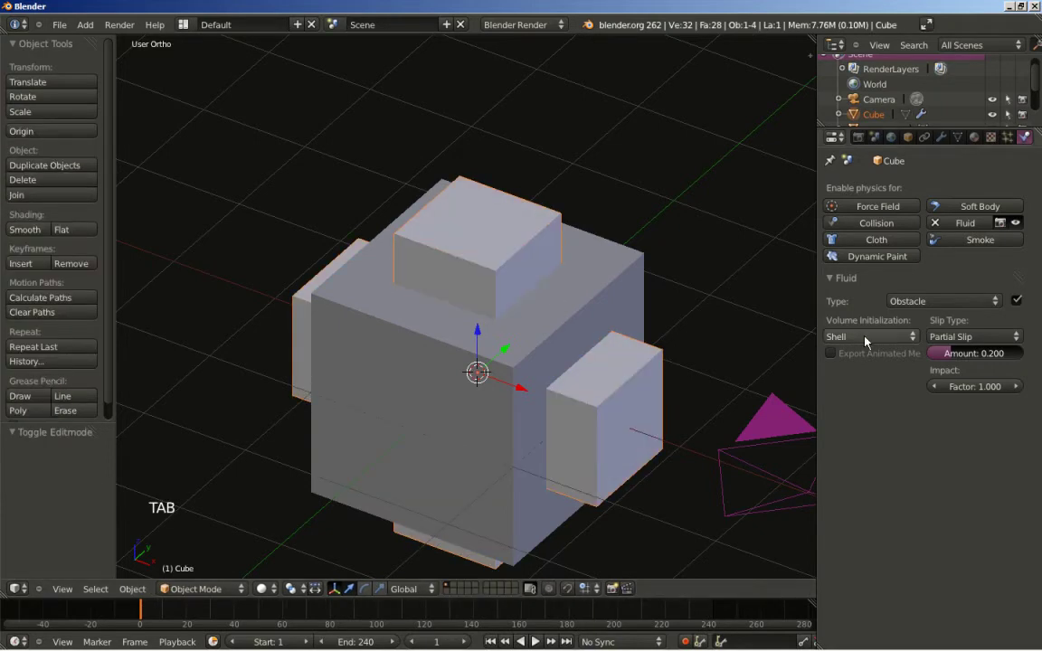
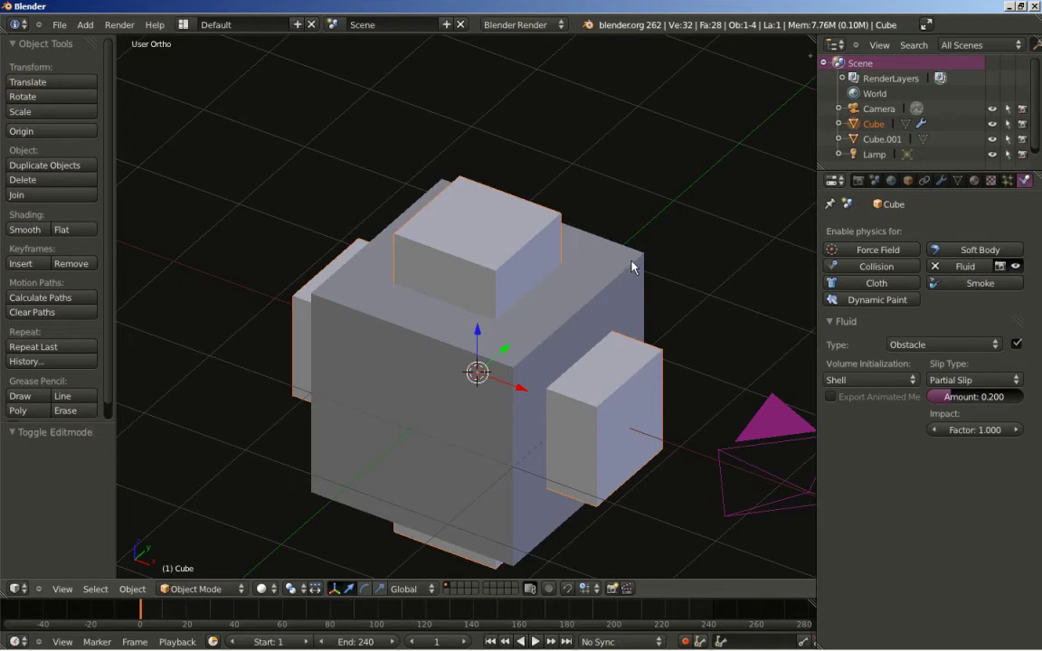
- Select Cube.001 and scale it to about 1.535 from the top view so it encloses the obstacle
{"action": "right_click", "coordinate": [640, 268]}
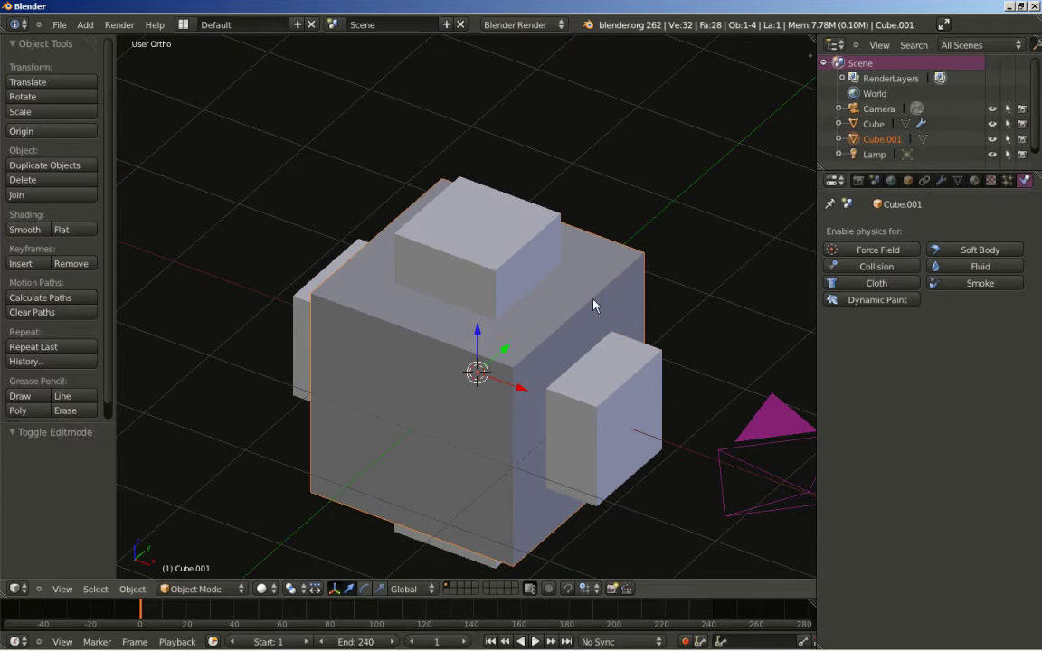
{"action": "key", "text": "KP_7"}
{"action": "middle_click", "coordinate": [598, 321]}
{"action": "scroll", "scroll_direction": "up", "scroll_amount": 3}
{"action": "key", "text": "s"}
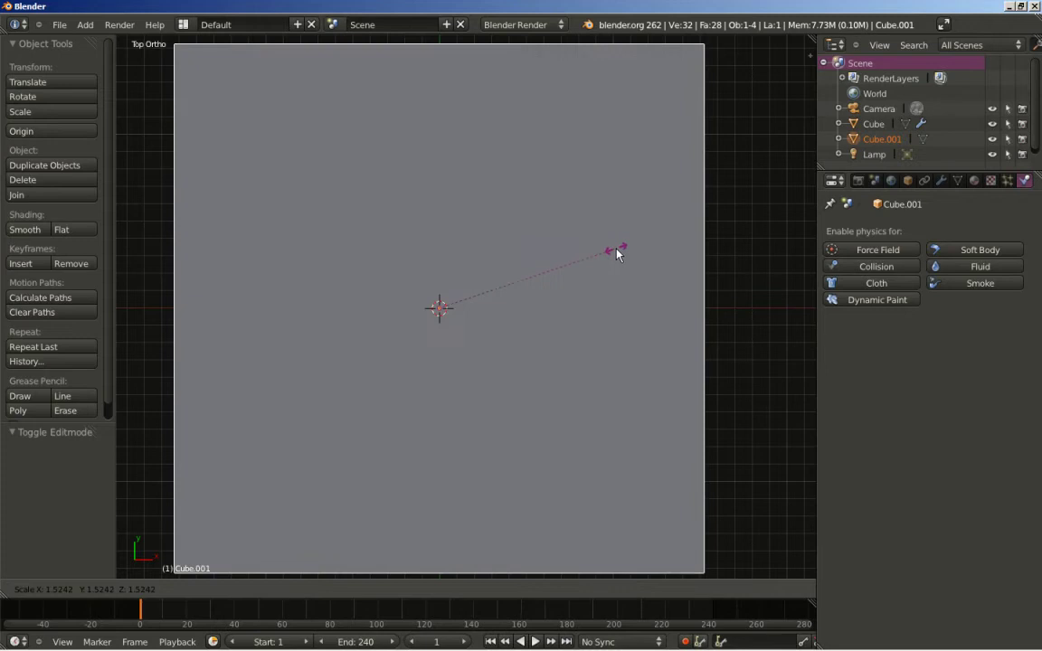
{"action": "left_click", "coordinate": [626, 256]}
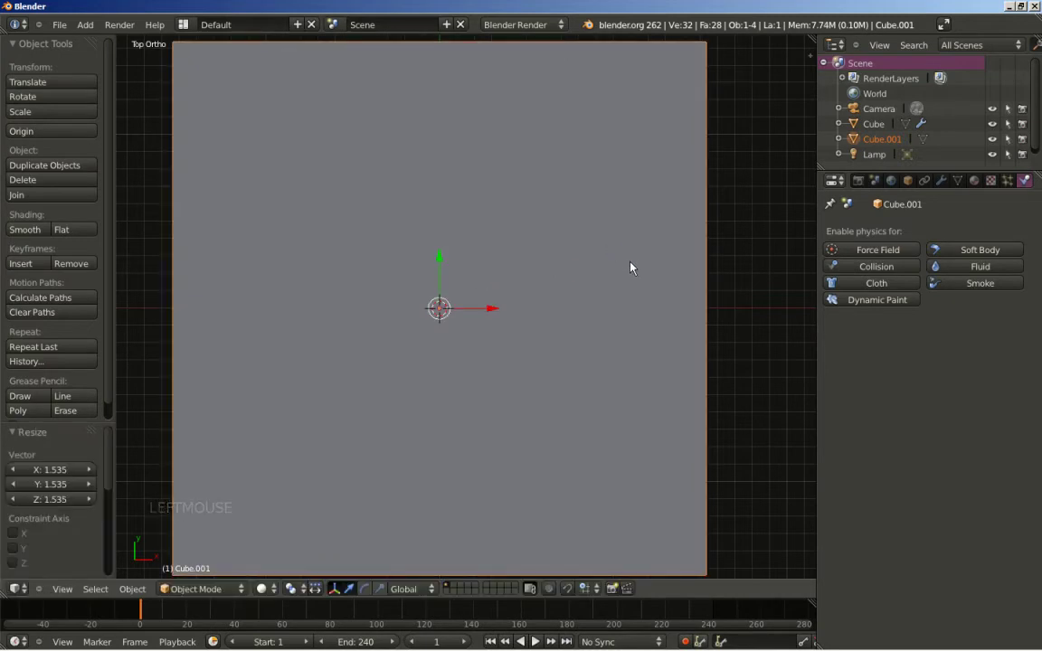
- Switch to wireframe display and inspect the box edges around the obstacle from above
{"action": "key", "text": "z"}
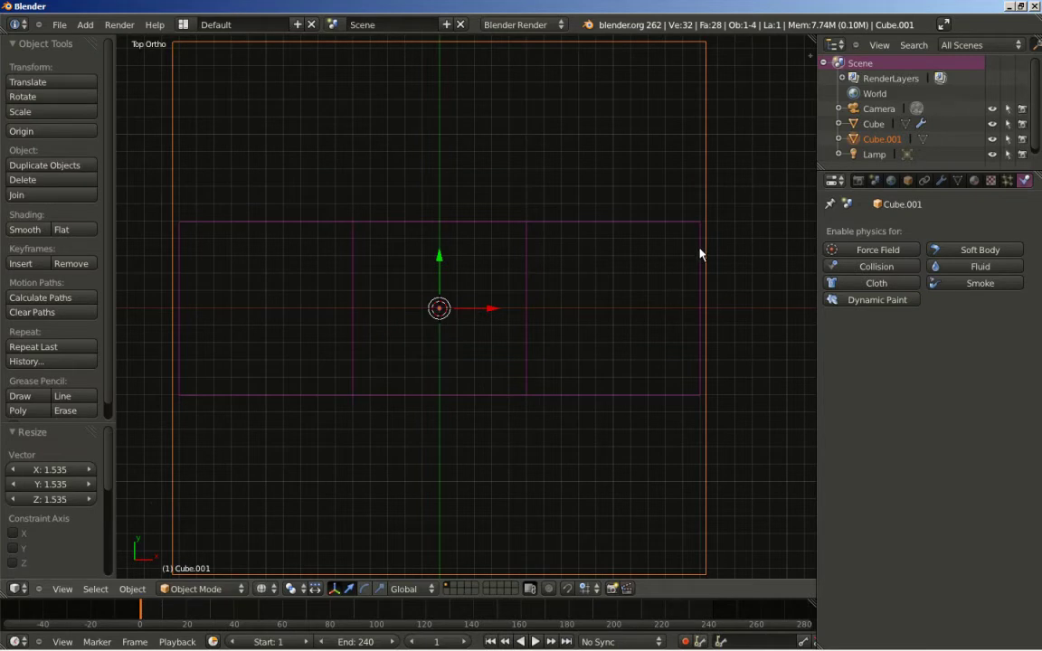
{"action": "middle_click", "coordinate": [732, 253]}
{"action": "key", "text": "KP_7"}
{"action": "middle_click", "coordinate": [747, 292]}
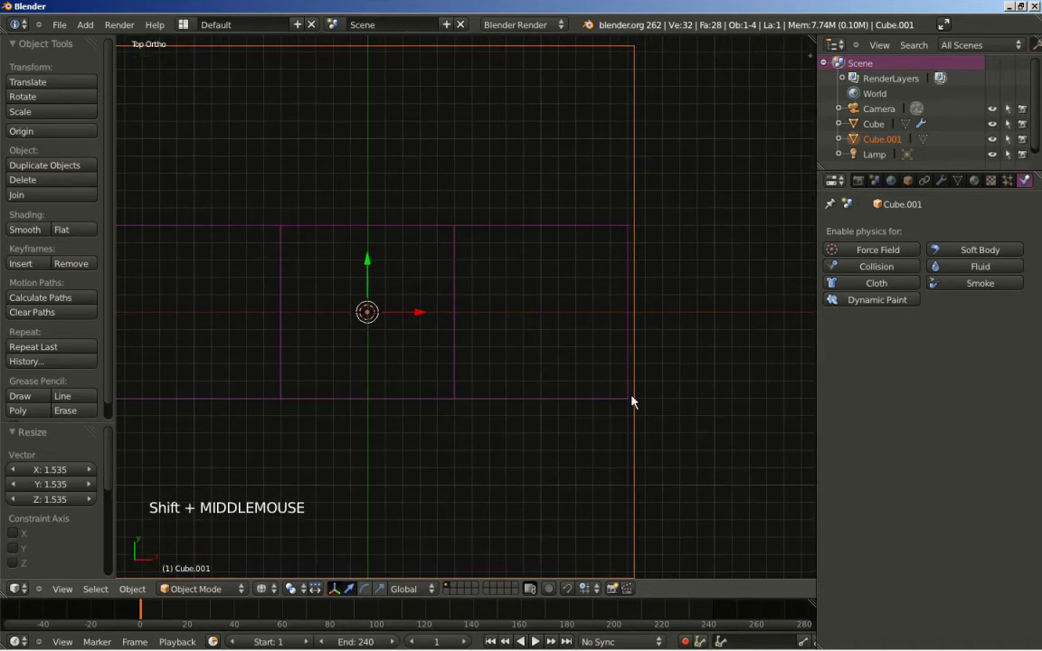
{"action": "middle_click", "coordinate": [705, 236]}
{"action": "scroll", "scroll_direction": "up", "scroll_amount": 3}
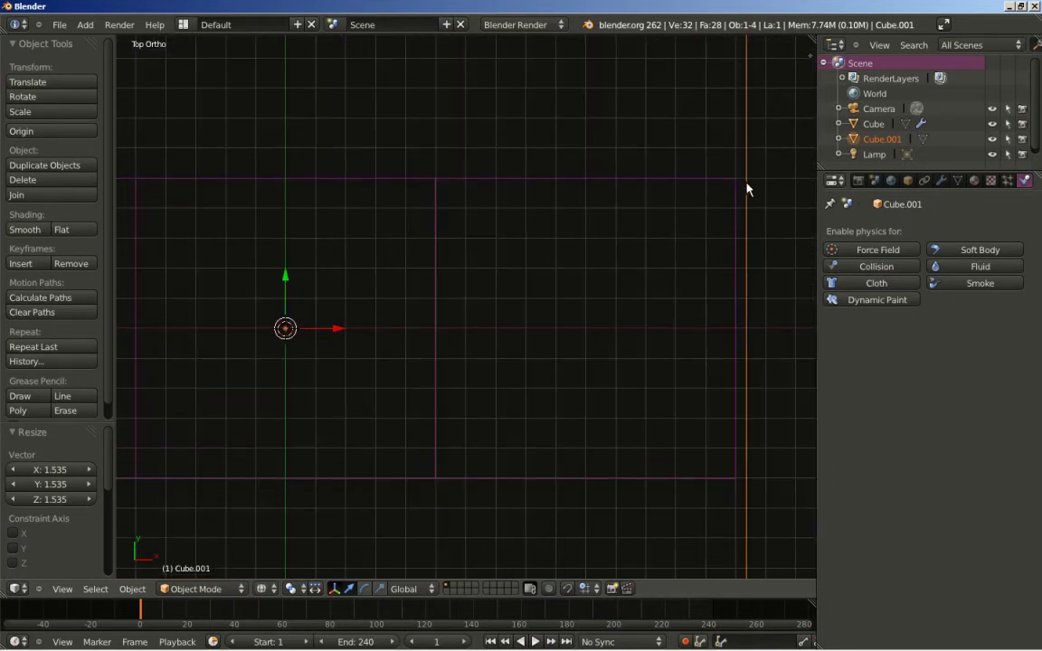
{"action": "scroll", "scroll_direction": "down", "scroll_amount": 3}
- In edit mode scale Cube.001's mesh along Y to 0.346, flattening it into a slab
{"action": "key", "text": "Tab"}
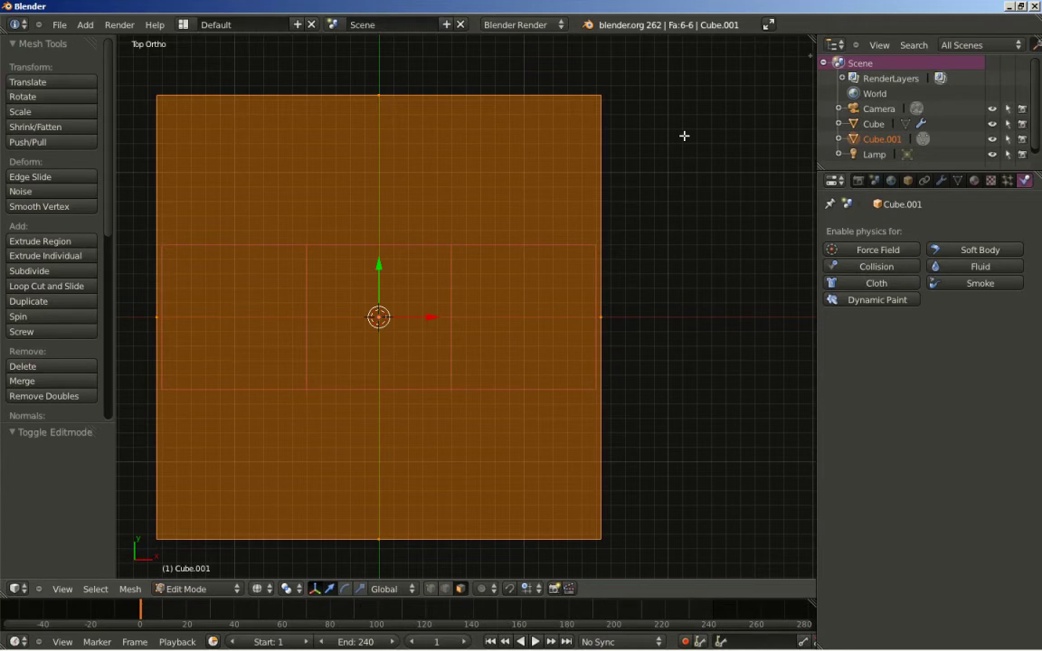
{"action": "key", "text": "s"}
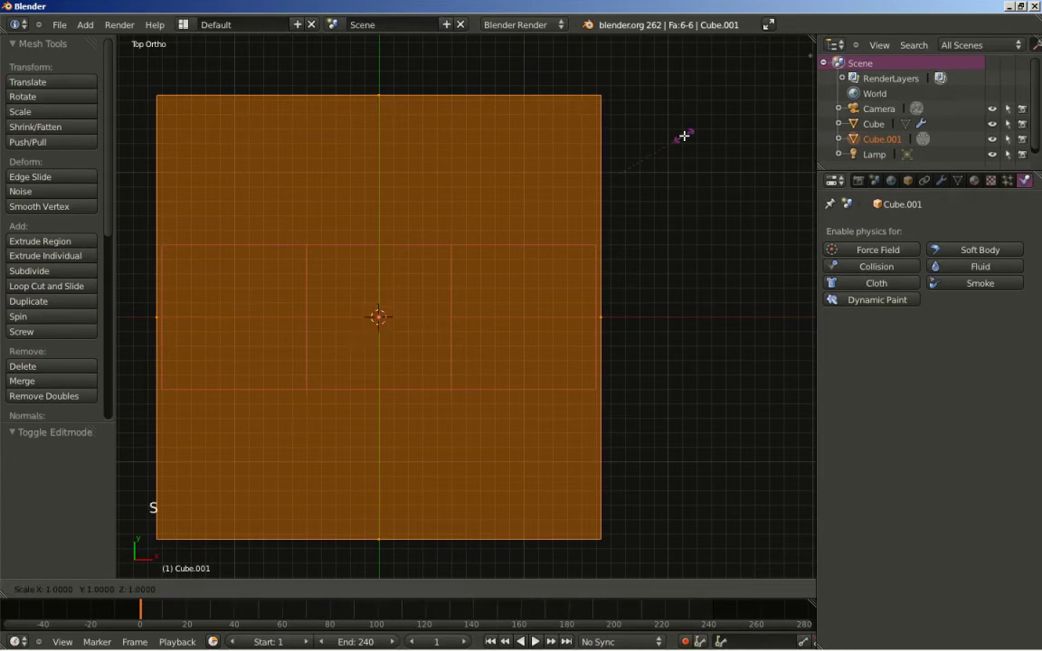
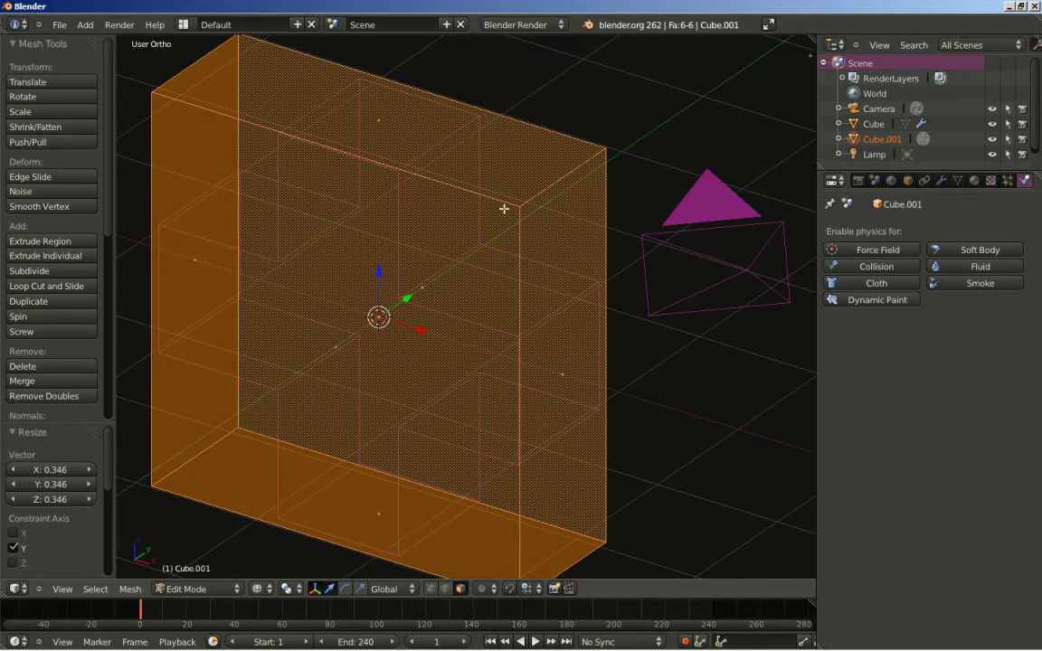
{"action": "key", "text": "Tab"}
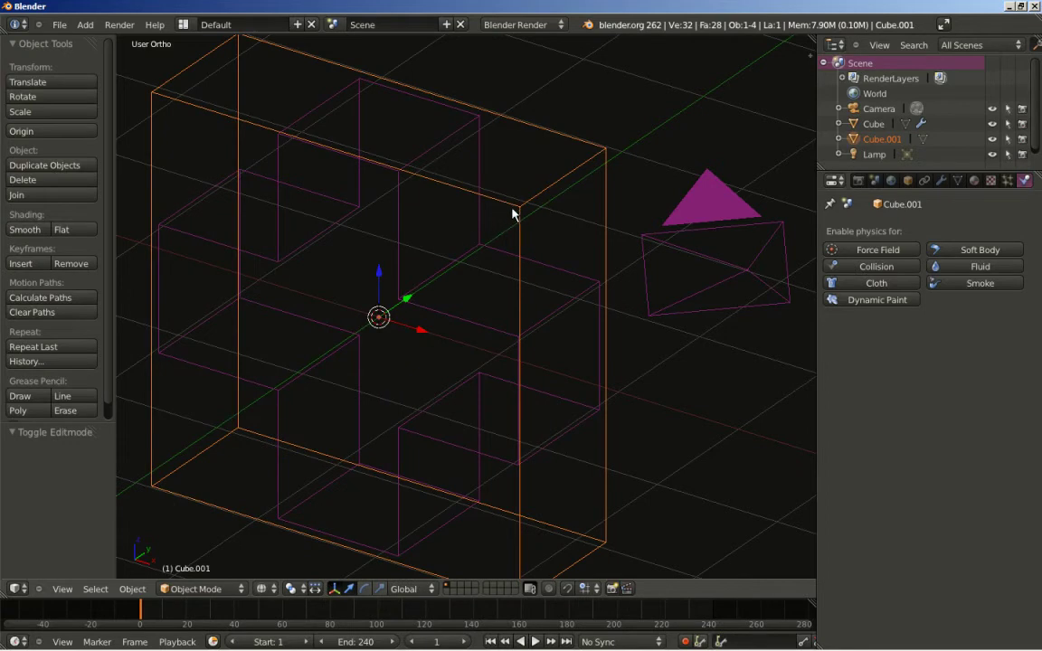
- Give Cube.001 Fluid physics as the Domain with final resolution 180 and end time 8 seconds
{"action": "middle_click", "coordinate": [423, 248]}
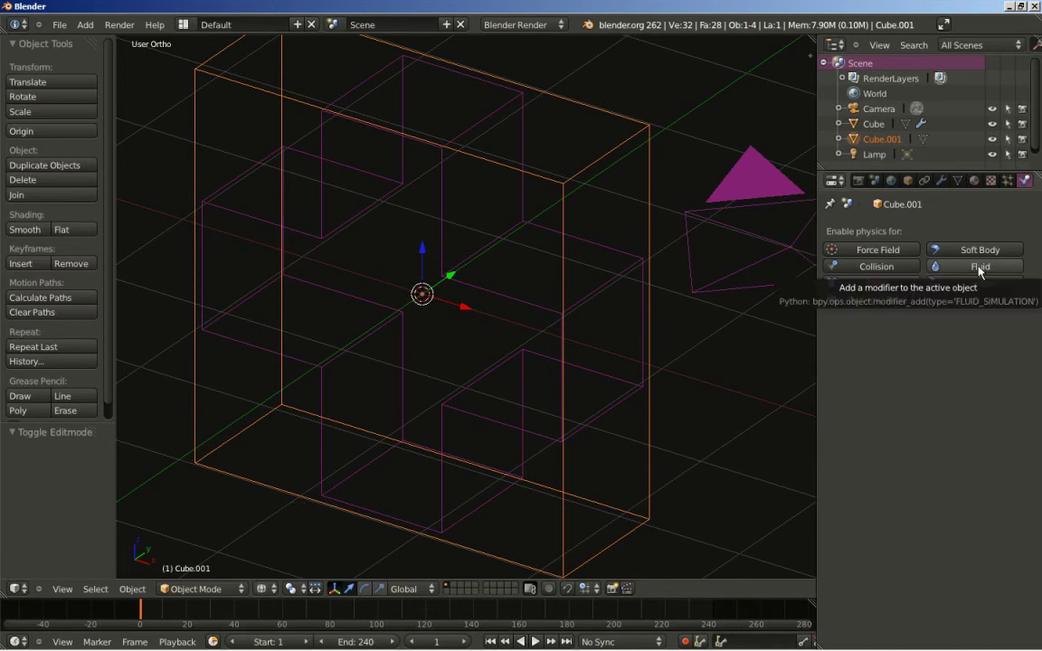
{"action": "left_click", "coordinate": [987, 271]}
{"action": "left_click", "coordinate": [965, 349]}
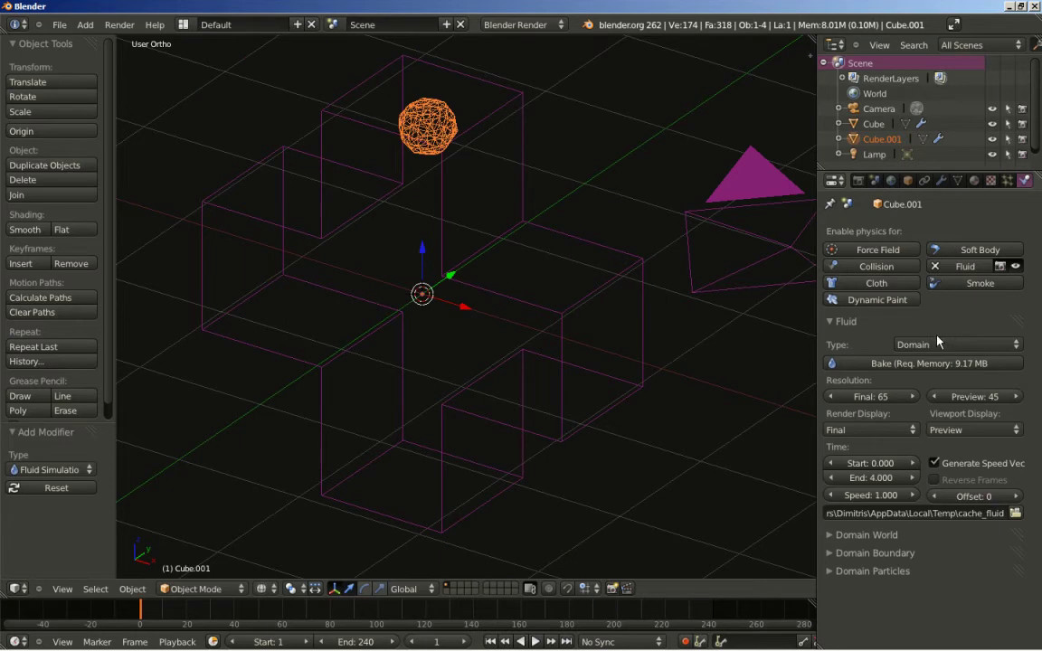
{"action": "left_click", "coordinate": [883, 406]}
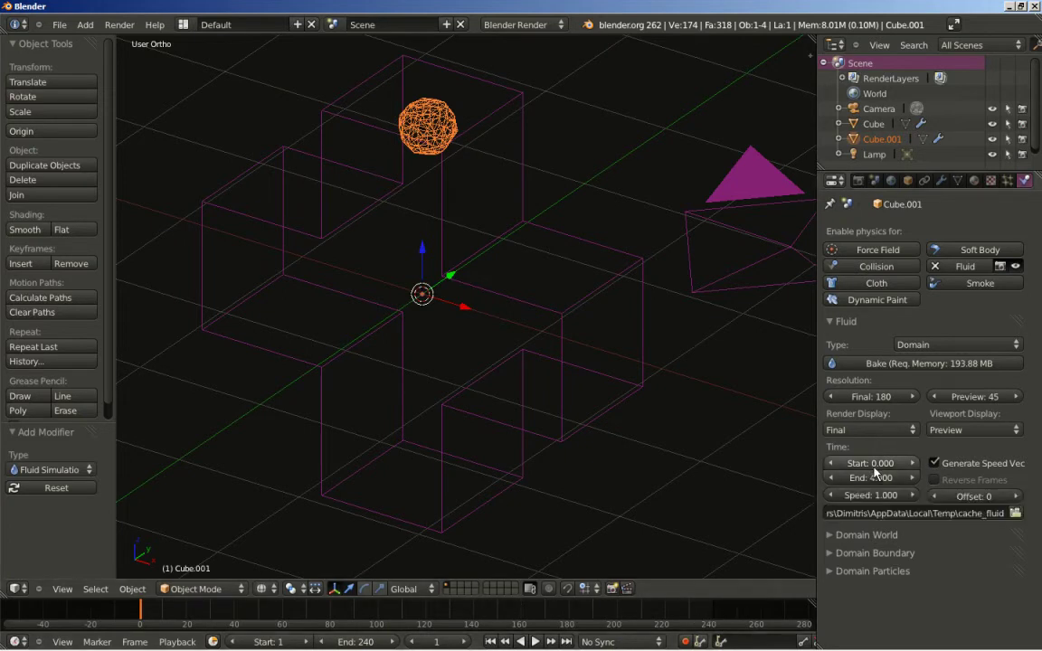
{"action": "left_click", "coordinate": [879, 489]}
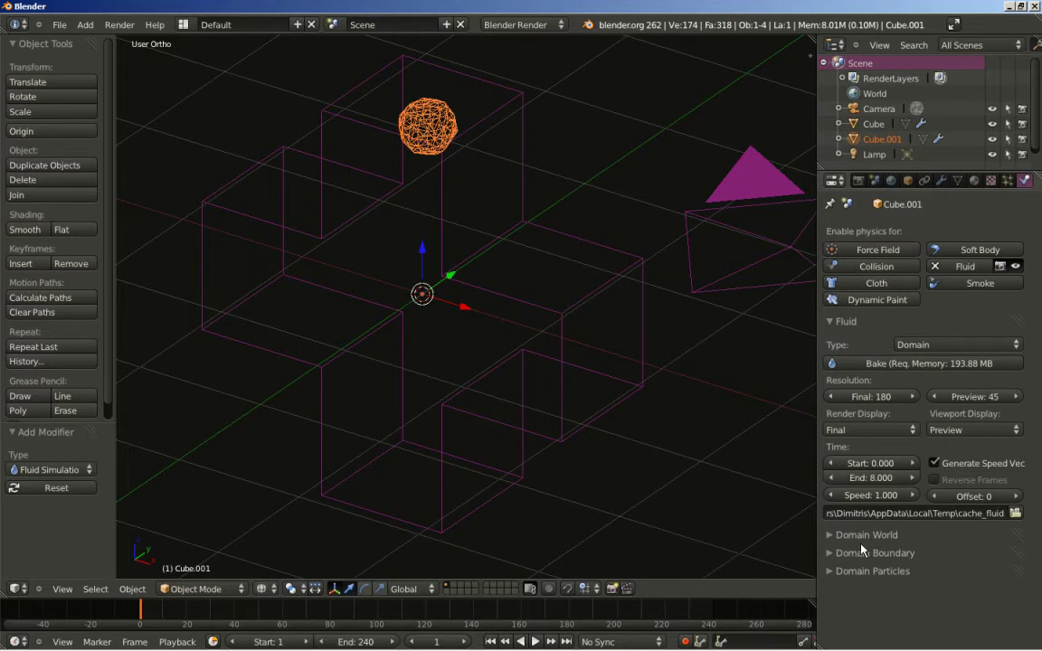
- In the Domain Boundary settings raise Surface Smoothing to 2.000
{"action": "left_click", "coordinate": [837, 545]}
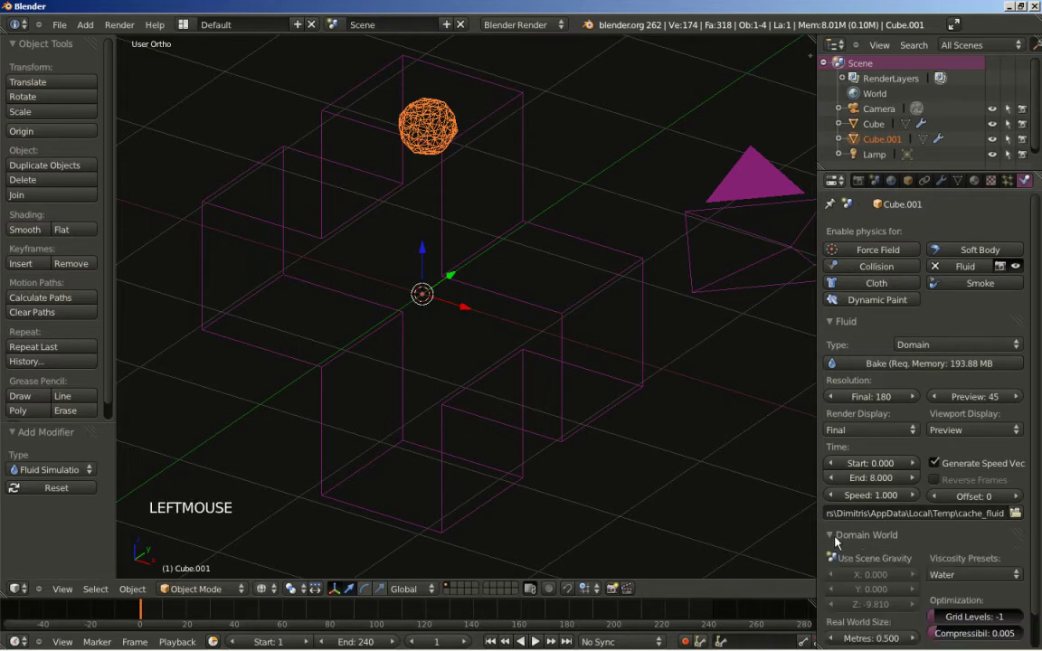
{"action": "middle_click", "coordinate": [918, 540]}
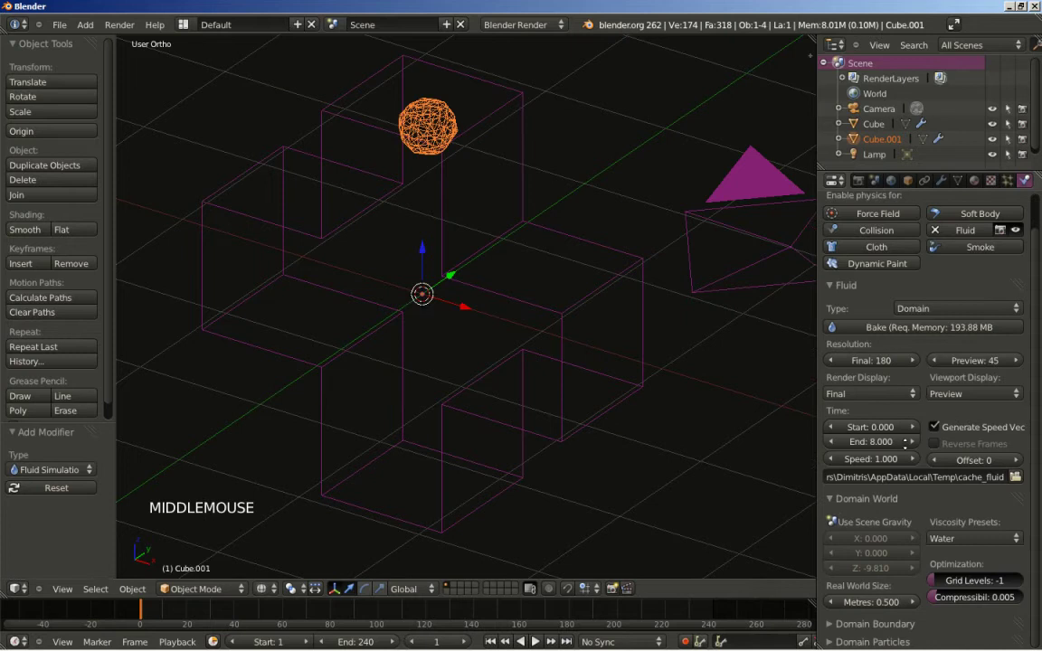
{"action": "left_click", "coordinate": [835, 506]}
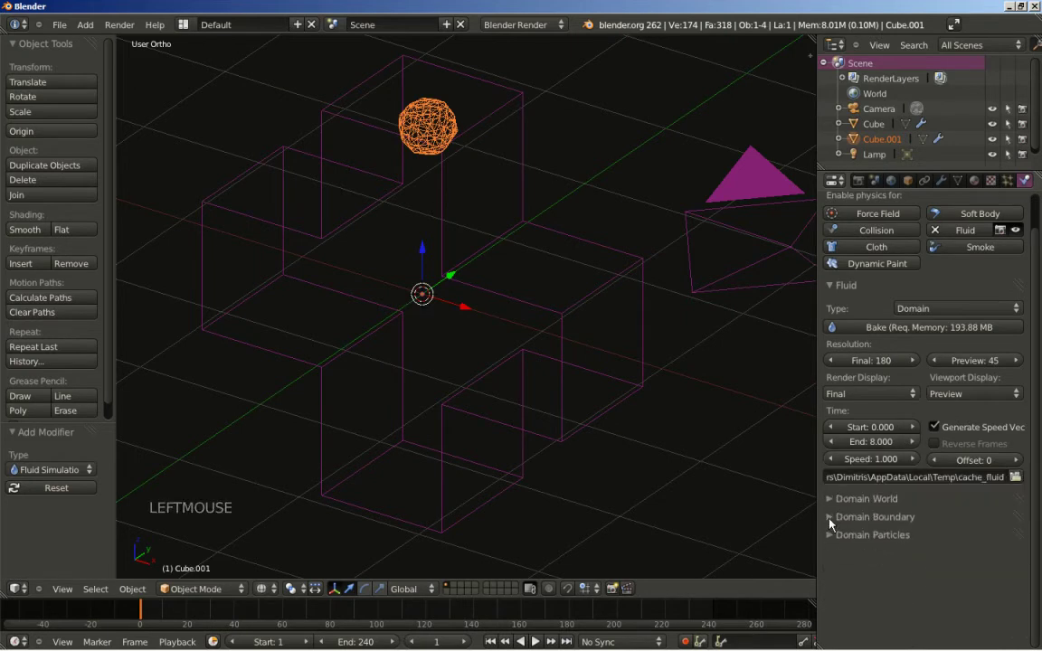
{"action": "left_click", "coordinate": [837, 523]}
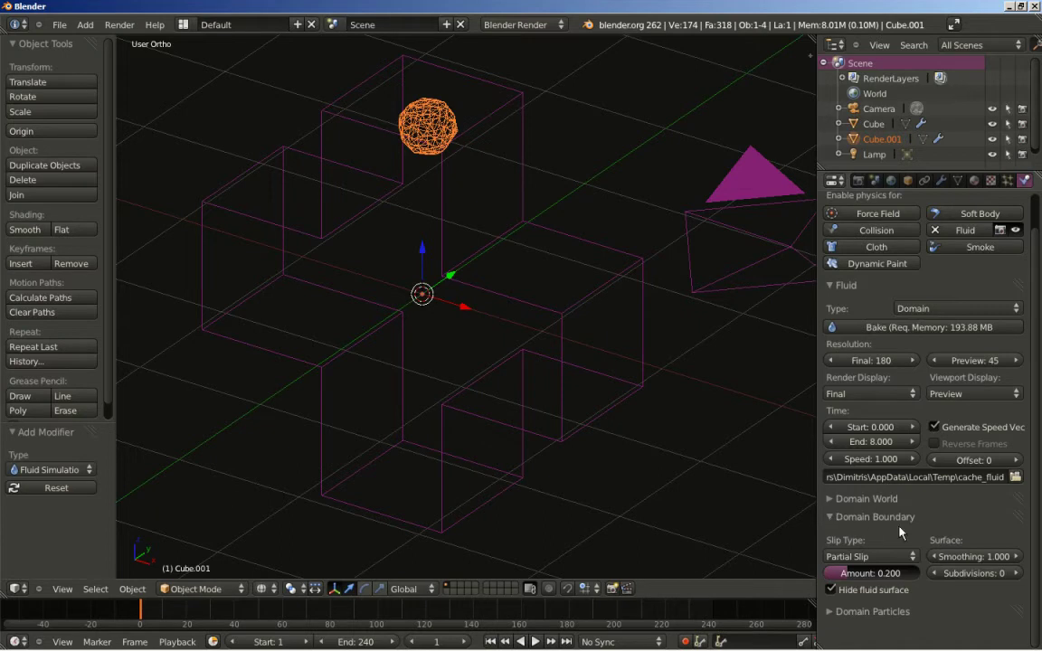
{"action": "left_click", "coordinate": [988, 569]}
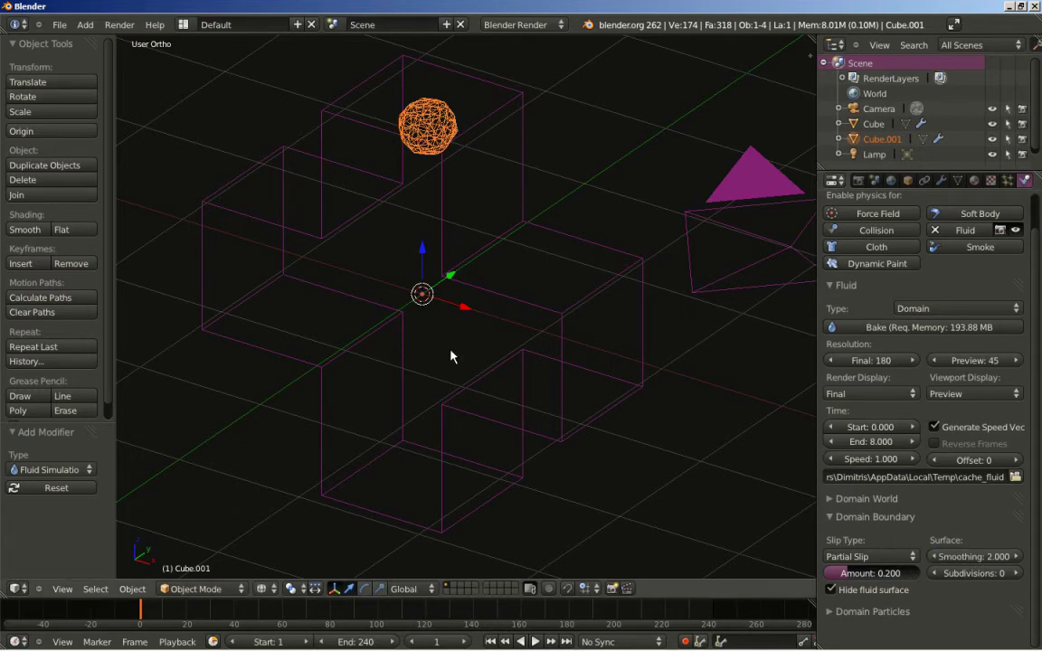
- Add an icosphere at the domain centre and scale it down to 0.2
{"action": "middle_click", "coordinate": [434, 351]}
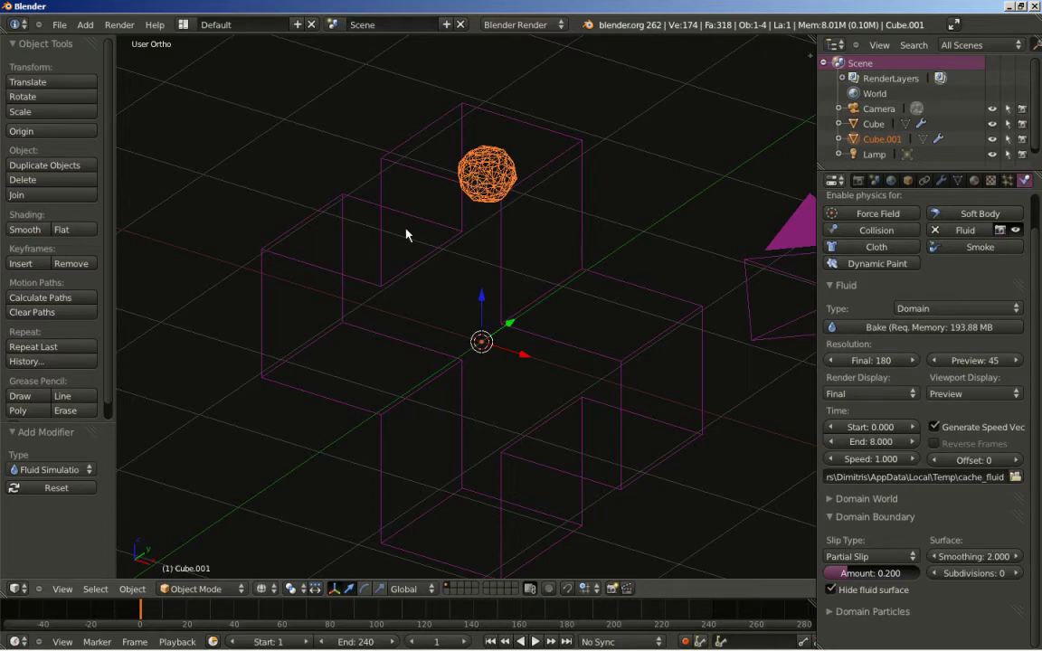
{"action": "key", "text": "shift+a"}
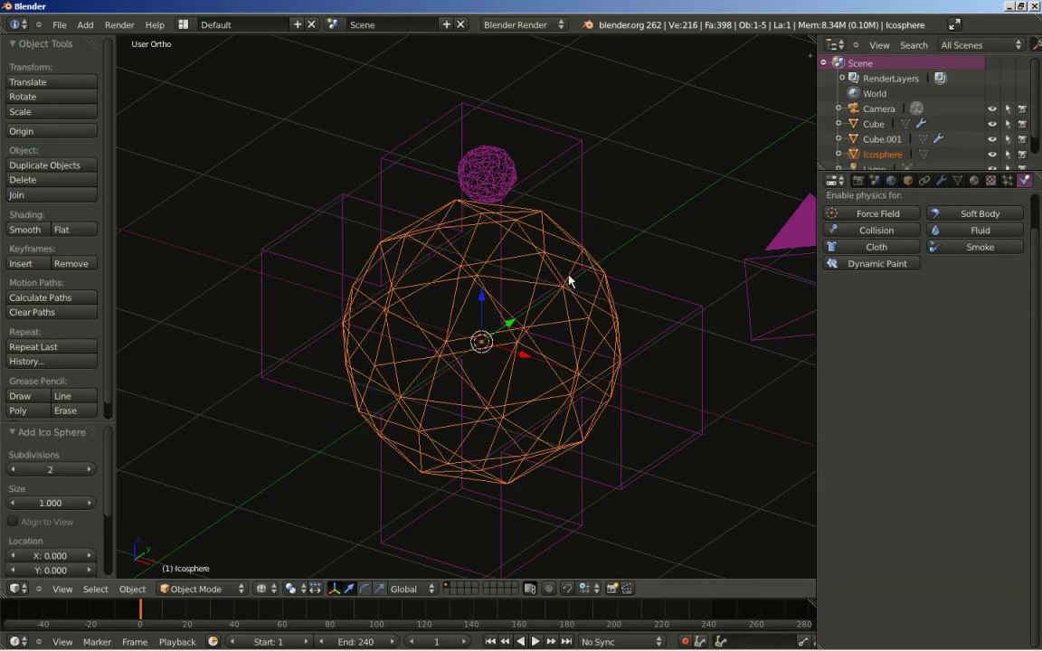
{"action": "key", "text": "s"}
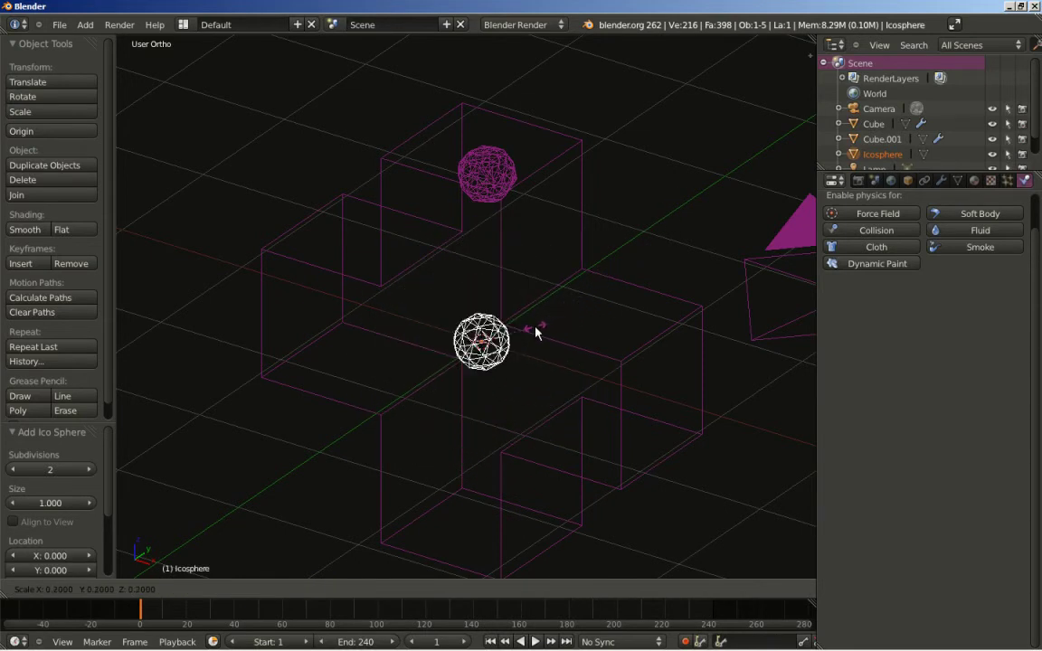
{"action": "left_click", "coordinate": [539, 330]}
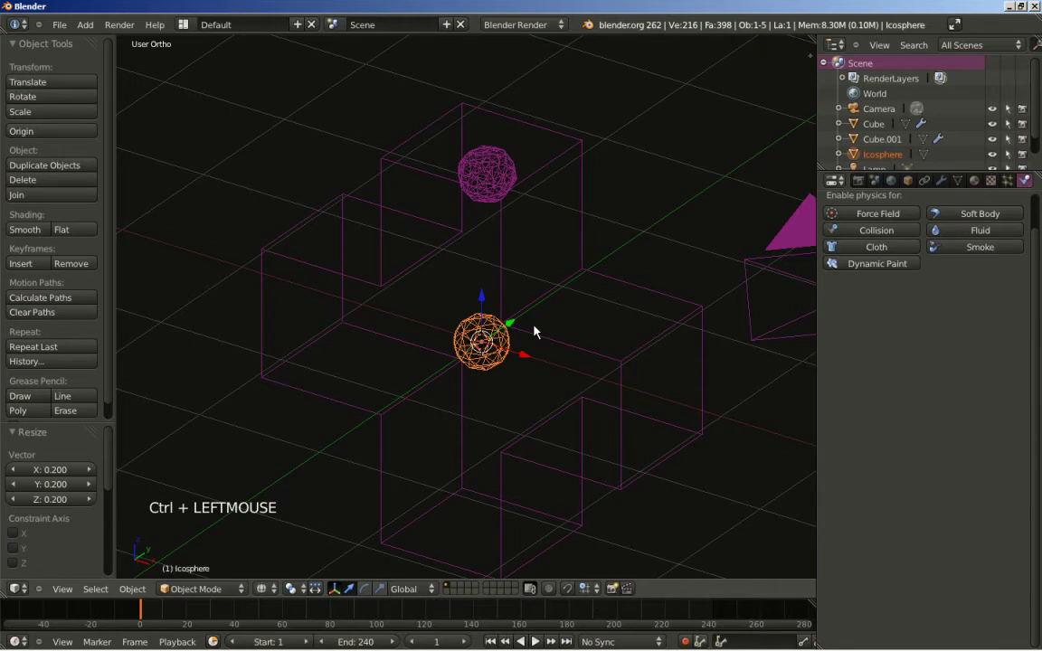
- View the icosphere from the front and begin moving it into place
{"action": "key", "text": "KP_1"}
{"action": "middle_click", "coordinate": [496, 361]}
{"action": "scroll", "scroll_direction": "up", "scroll_amount": 3}
{"action": "middle_click", "coordinate": [604, 249]}
{"action": "key", "text": "g"}
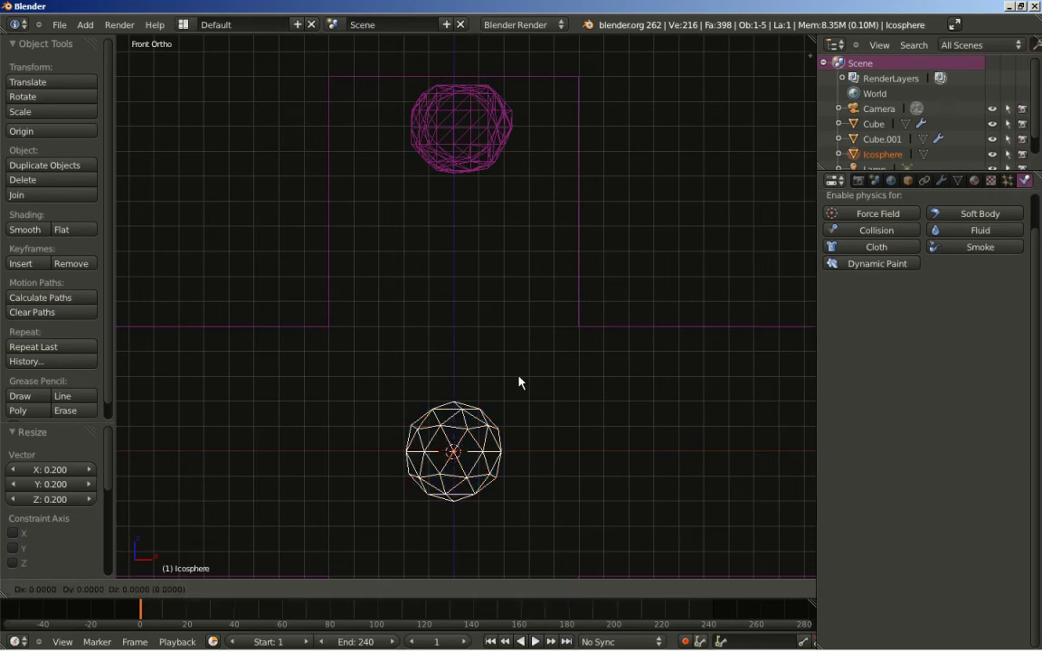
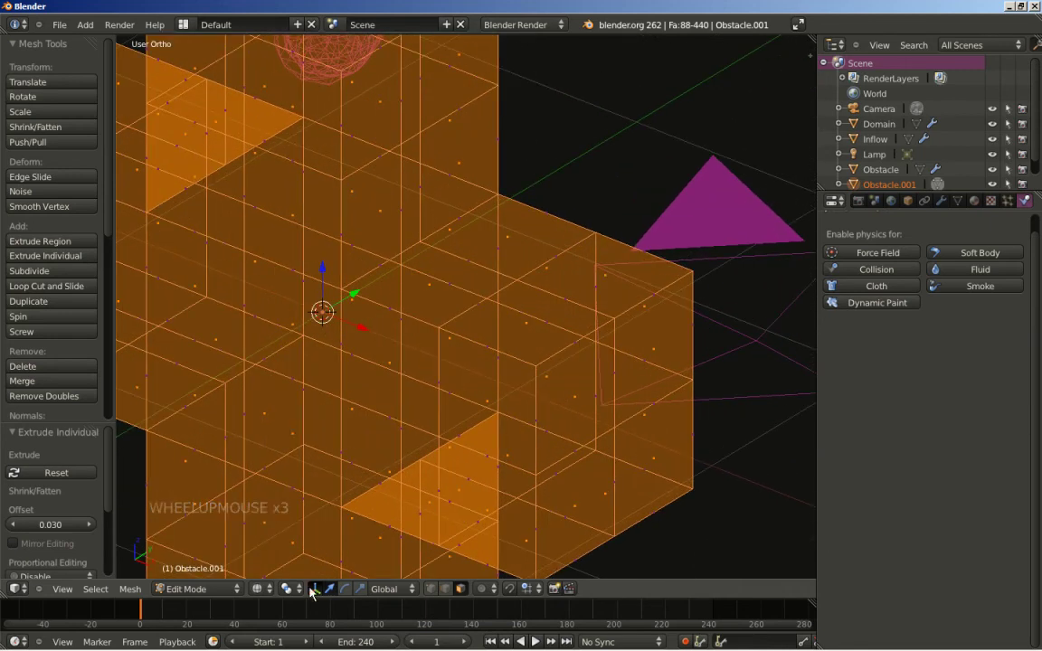
- Scale the extruded faces to 0.943, delete the original faces, and name the lattice object Cage
{"action": "left_click", "coordinate": [304, 594]}
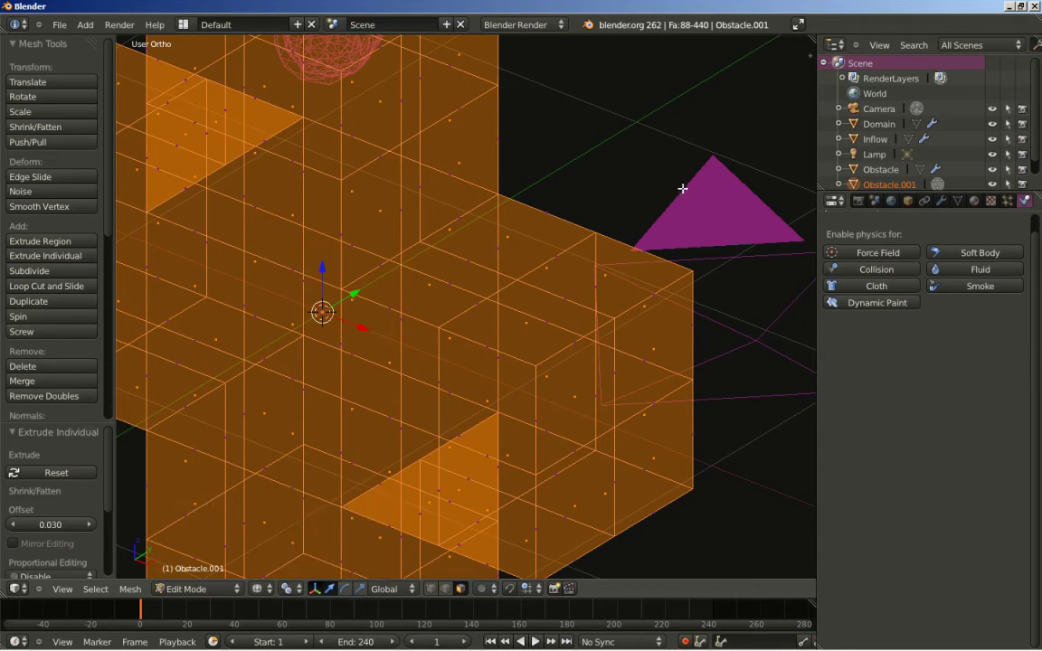
{"action": "key", "text": "s"}
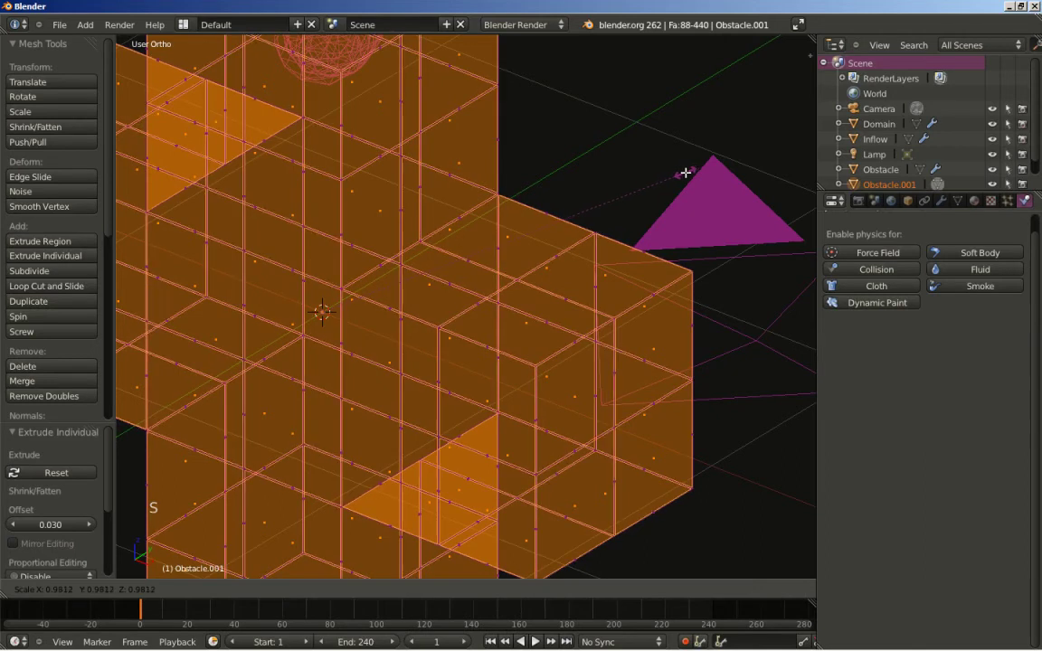
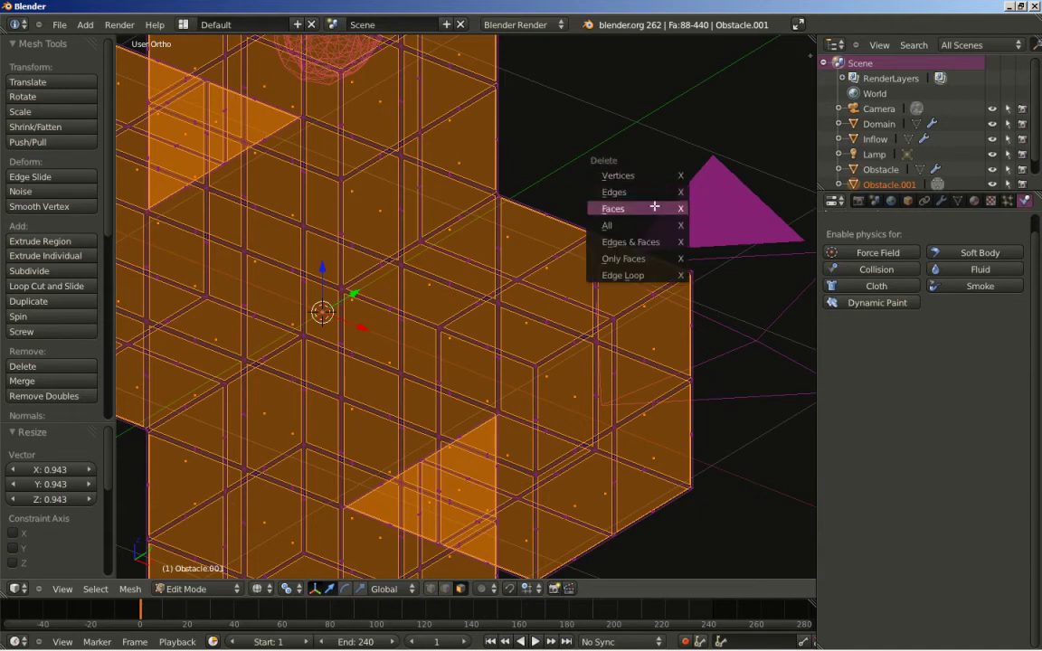
{"action": "scroll", "scroll_direction": "down", "scroll_amount": 3}
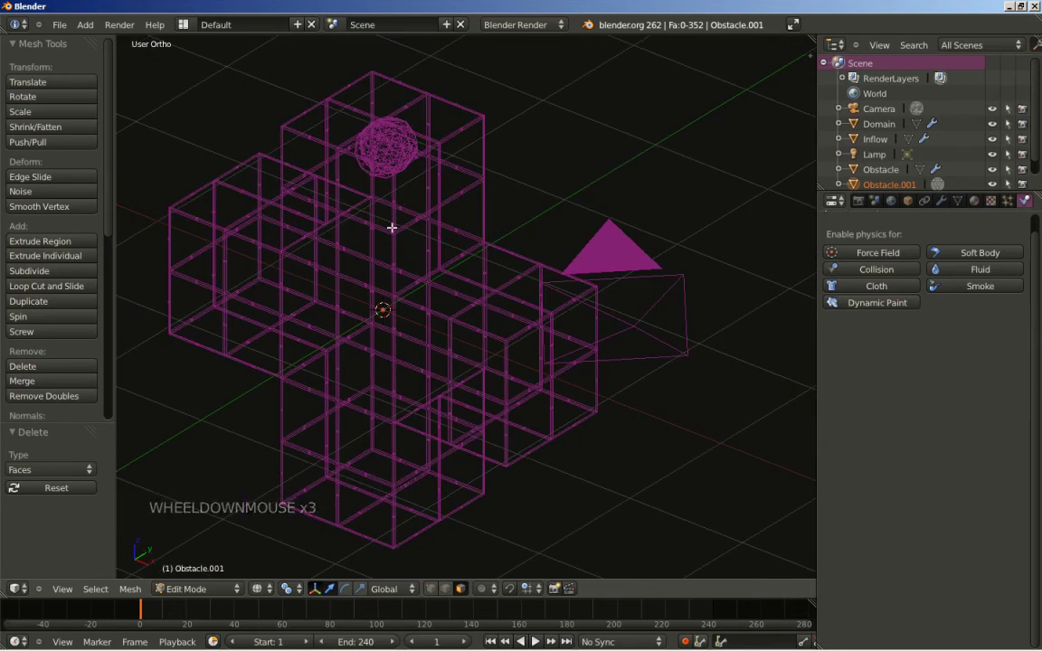
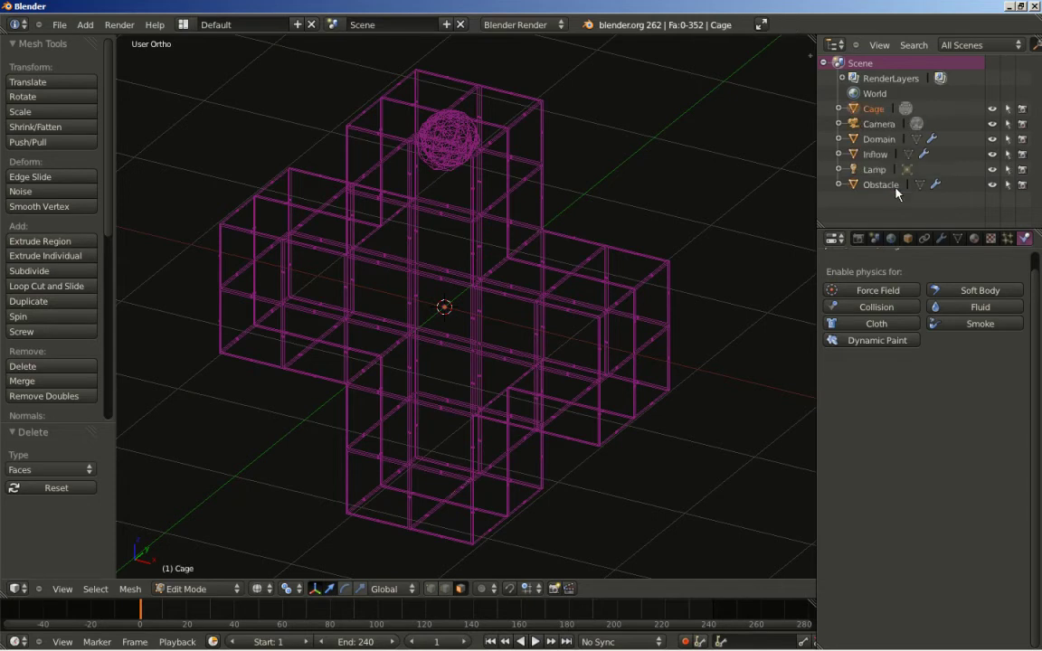
{"action": "key", "text": "Tab"}
{"action": "key", "text": "Tab"}
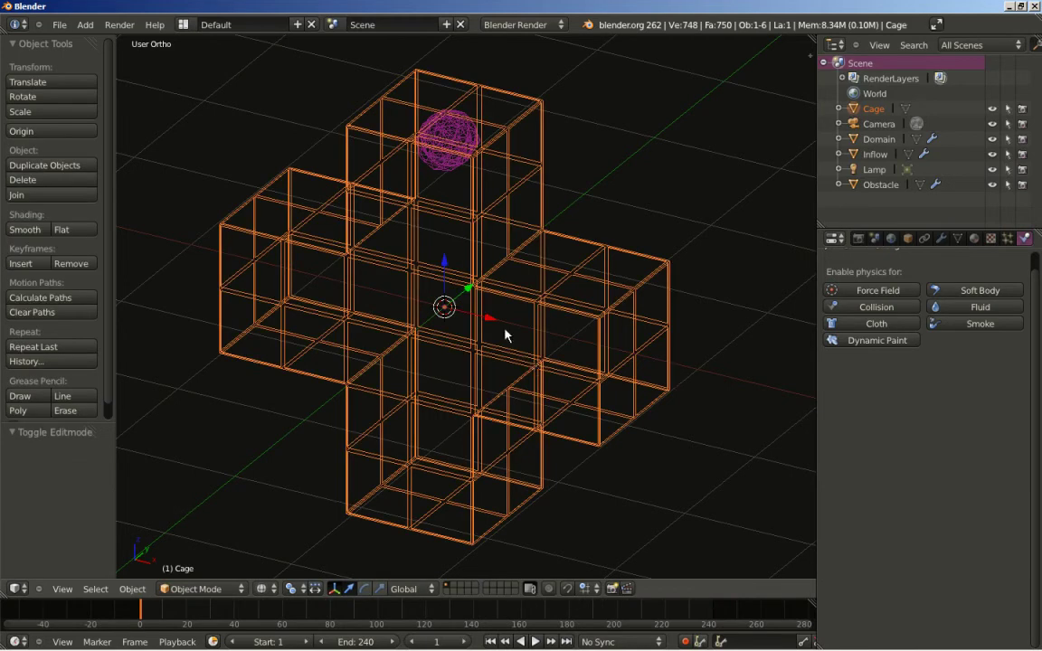
- Add a plane and move it down 1.5 units along Z below the cage
{"action": "key", "text": "shift+a"}
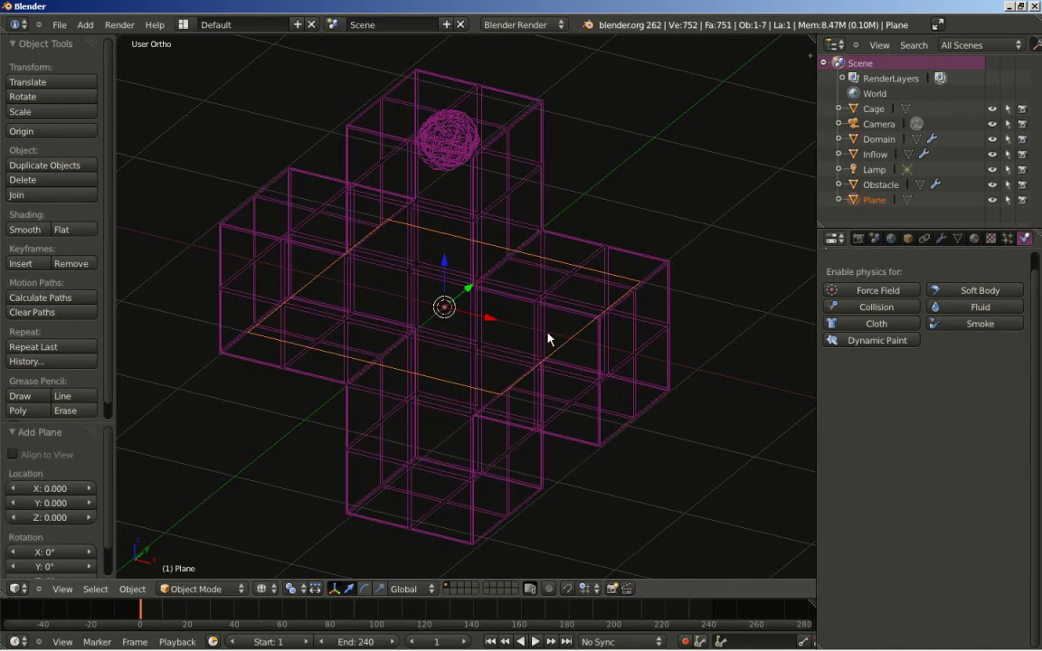
{"action": "key", "text": "KP_1"}
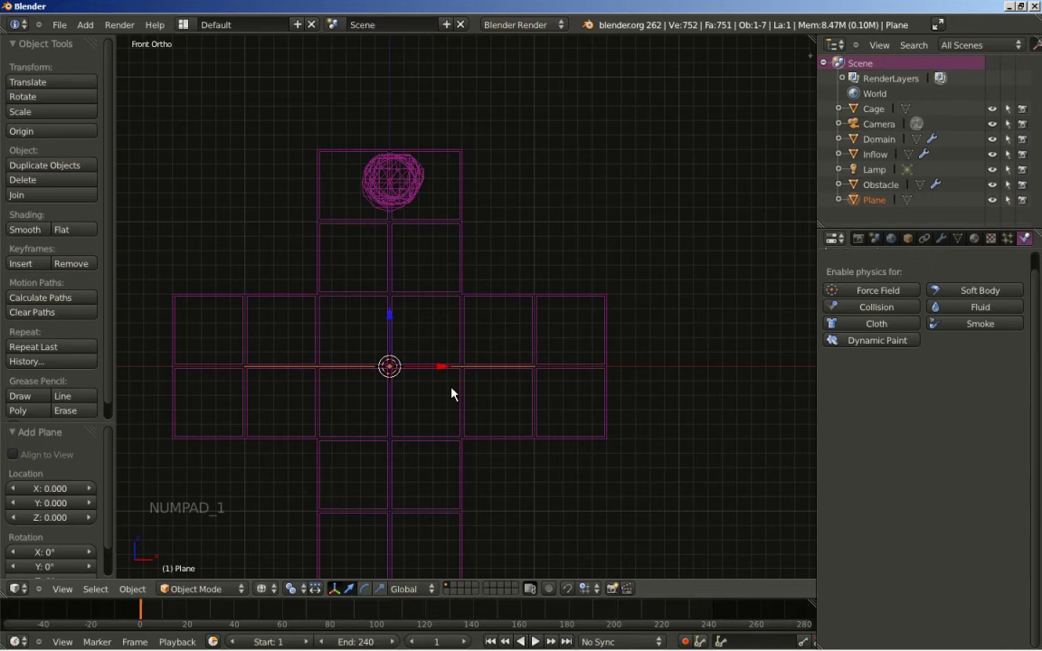
{"action": "middle_click", "coordinate": [382, 423]}
{"action": "scroll", "scroll_direction": "up", "scroll_amount": 3}
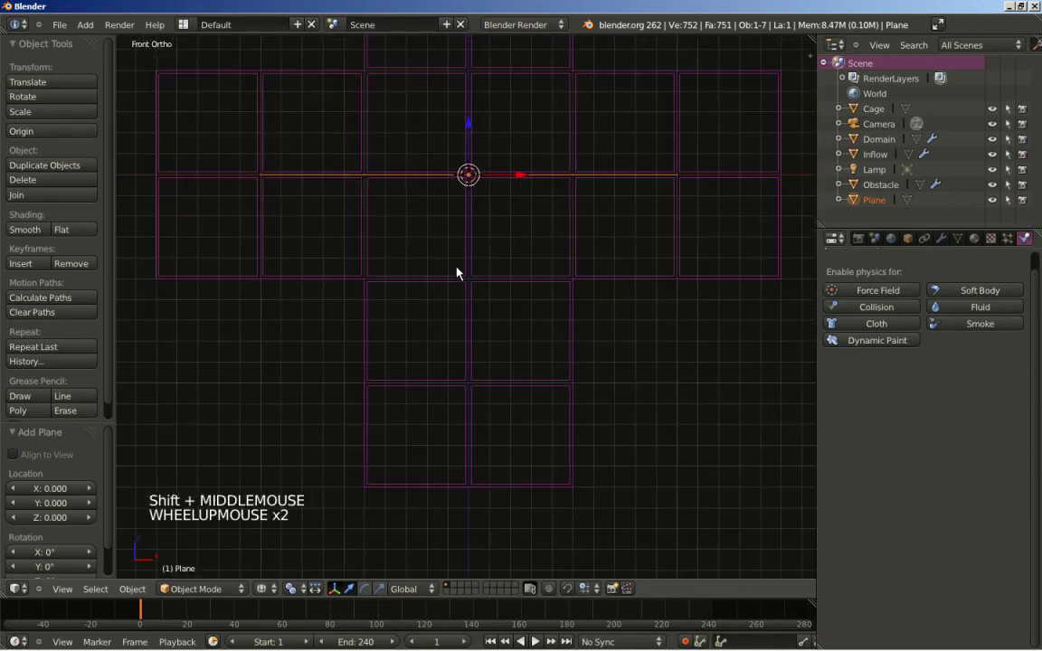
{"action": "key", "text": "g"}
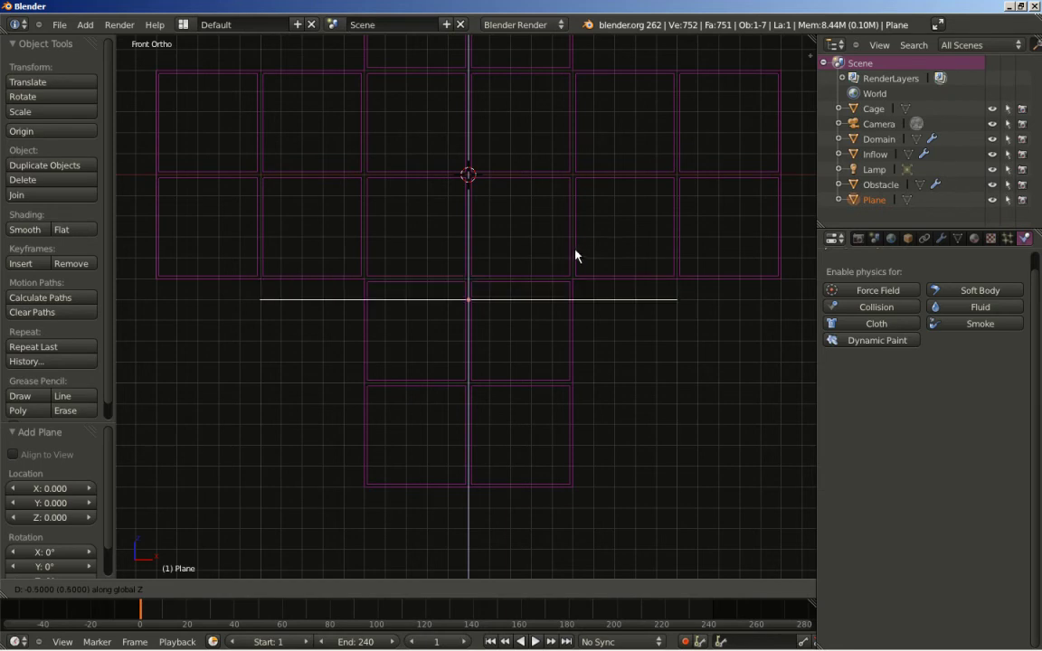
{"action": "left_click", "coordinate": [578, 444]}
- Scale the plane up fourfold to form a wide floor under the cage
{"action": "middle_click", "coordinate": [583, 293]}
{"action": "scroll", "scroll_direction": "down", "scroll_amount": 3}
{"action": "middle_click", "coordinate": [457, 351]}
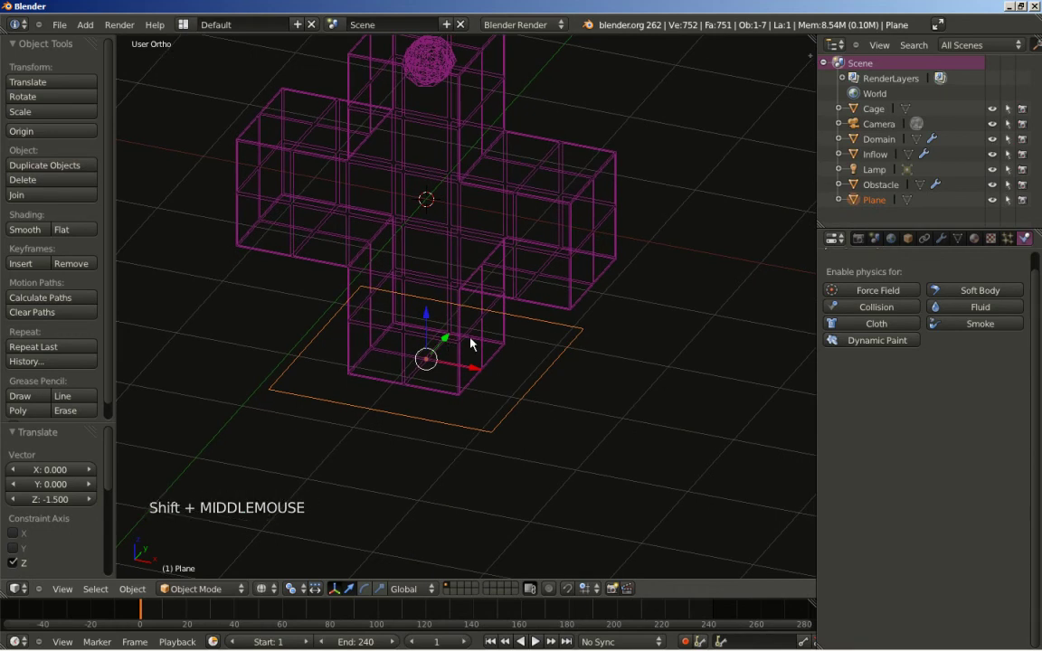
{"action": "key", "text": "s"}
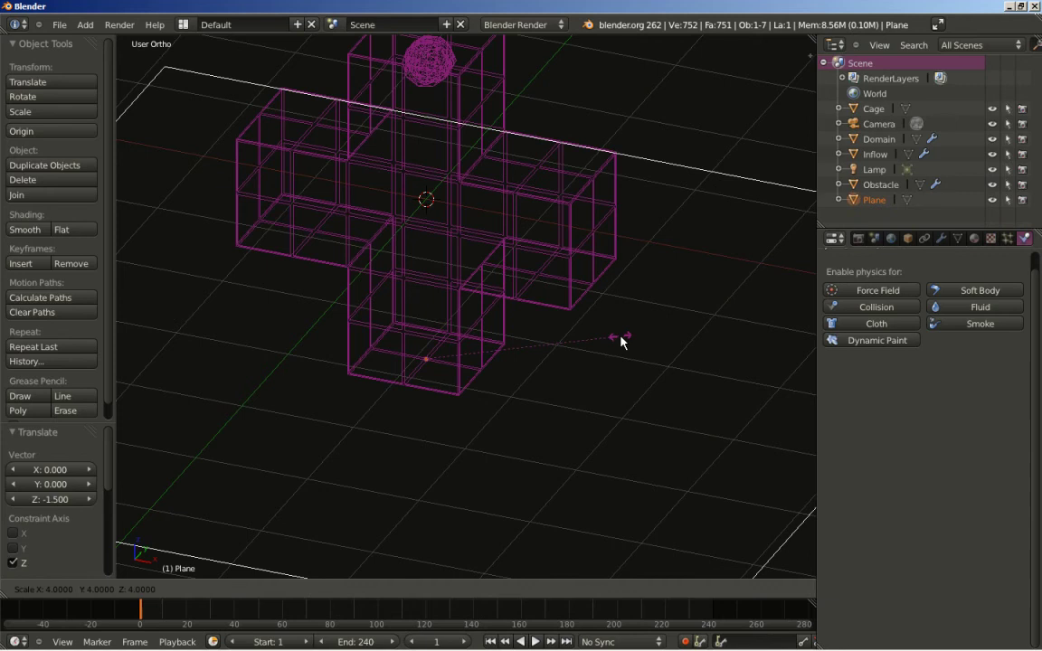
{"action": "left_click", "coordinate": [629, 344]}
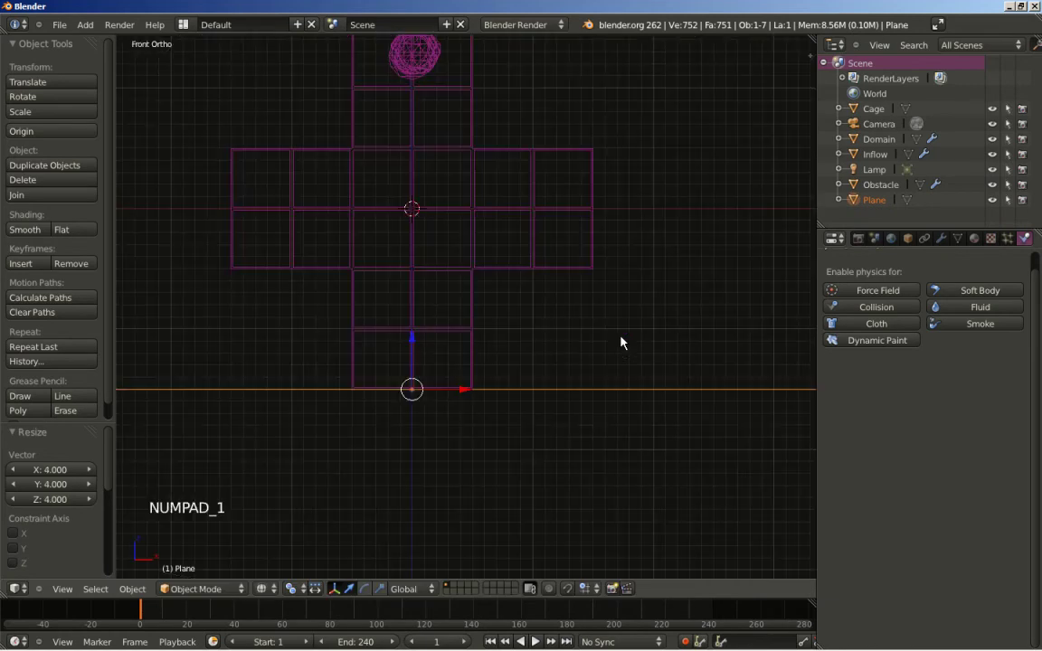
- Frame the Cage in front view and align the camera to that viewpoint
{"action": "key", "text": "KP_1"}
{"action": "right_click", "coordinate": [582, 270]}
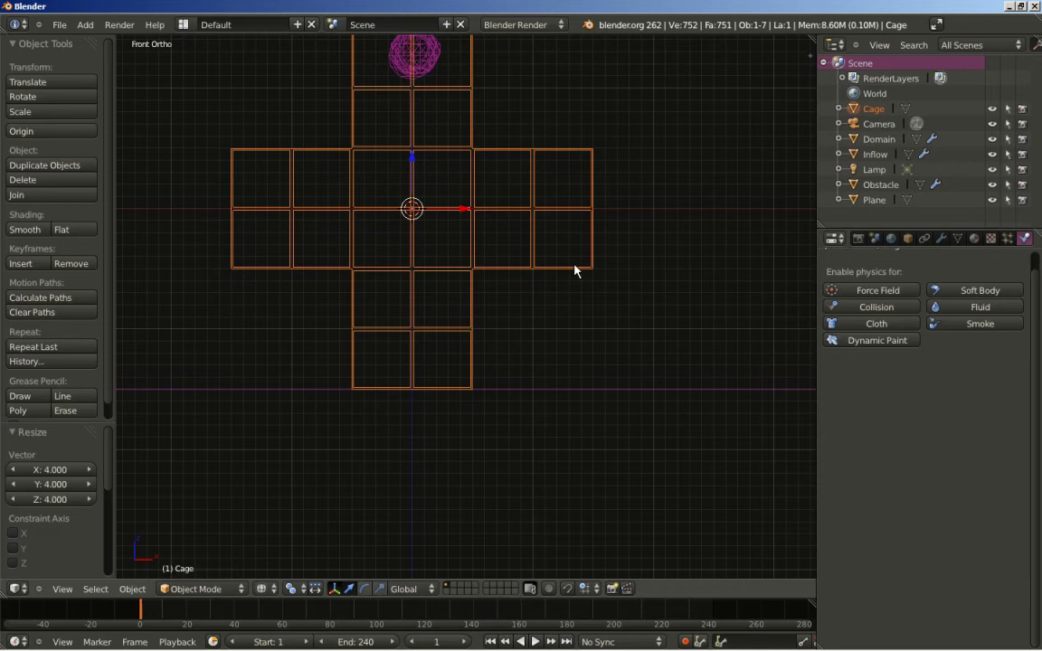
{"action": "key", "text": "KP_Decimal"}
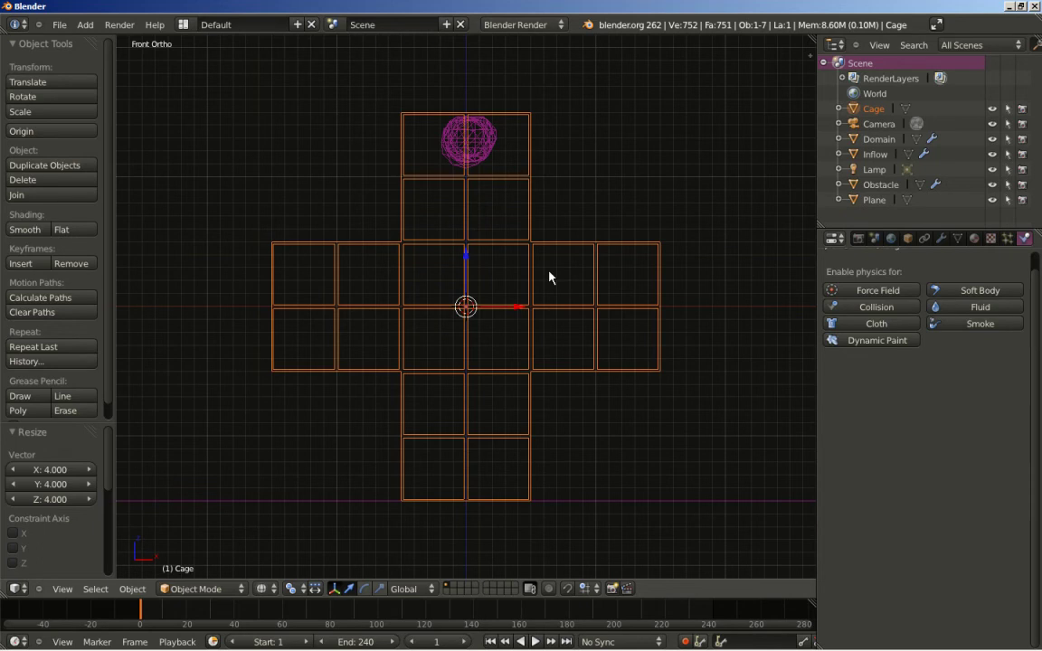
{"action": "key", "text": "ctrl+alt+KP_0"}
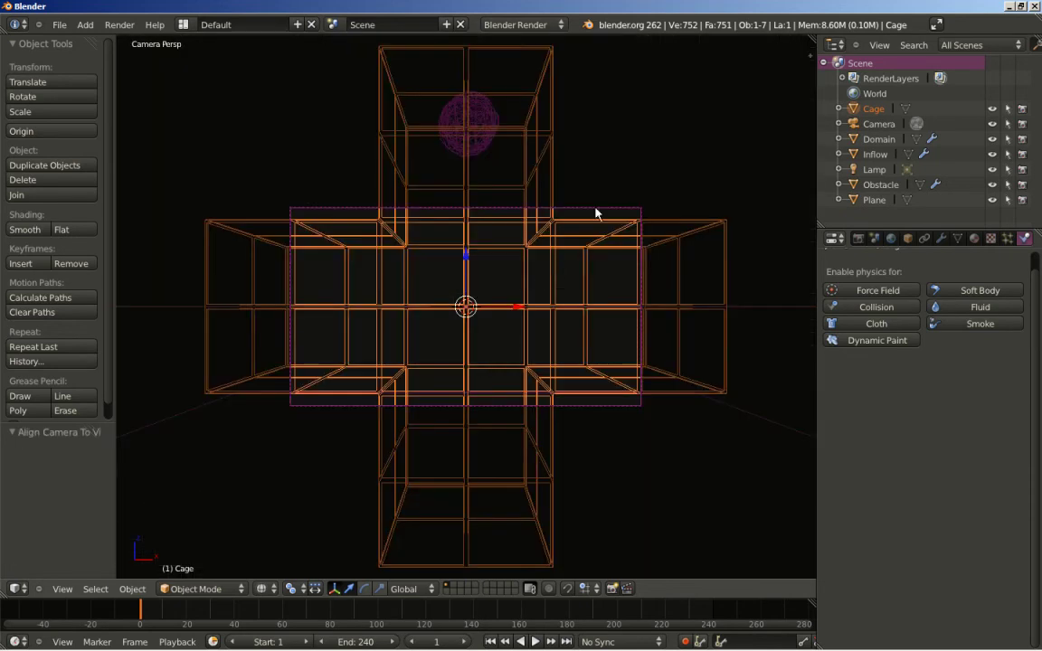
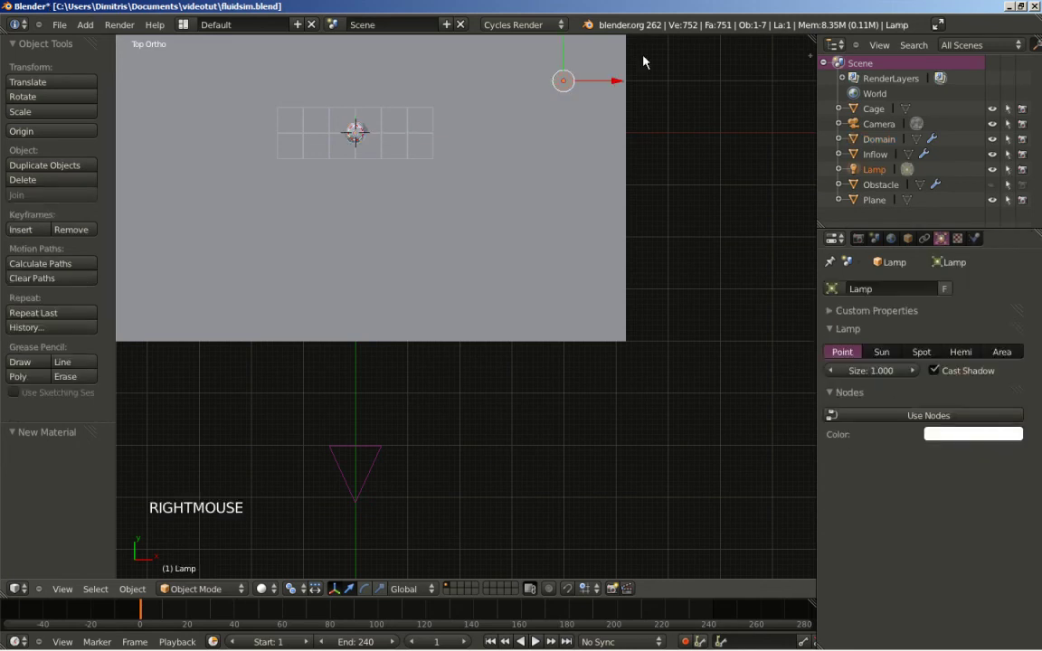
- Move the lamp forward across the floor, raise it in front view, and return to camera view
{"action": "key", "text": "g"}
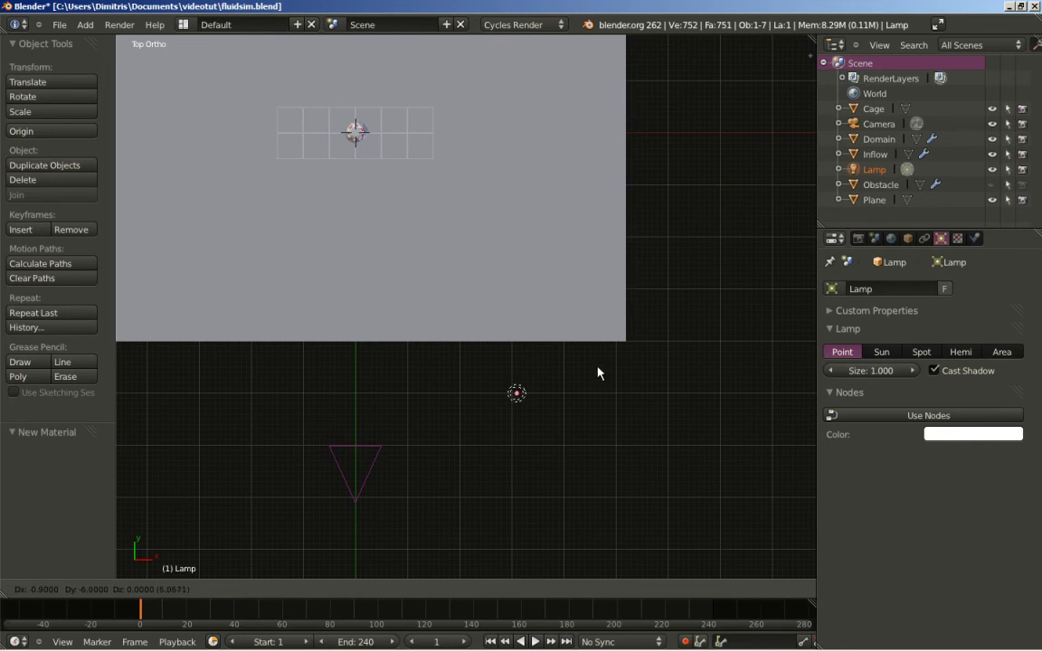
{"action": "left_click", "coordinate": [596, 371]}
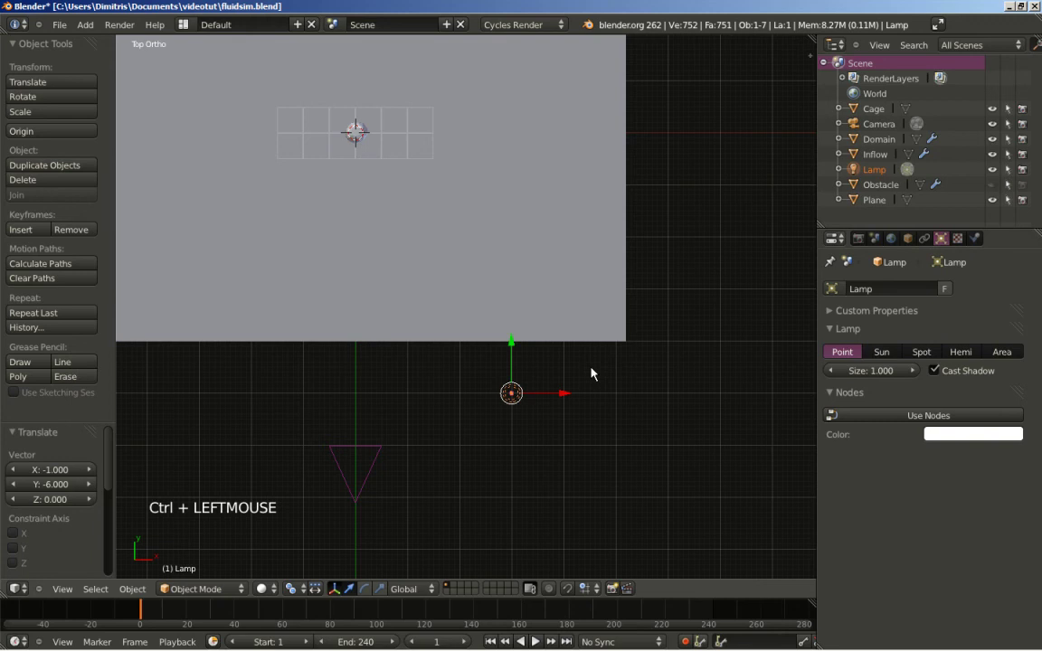
{"action": "key", "text": "KP_1"}
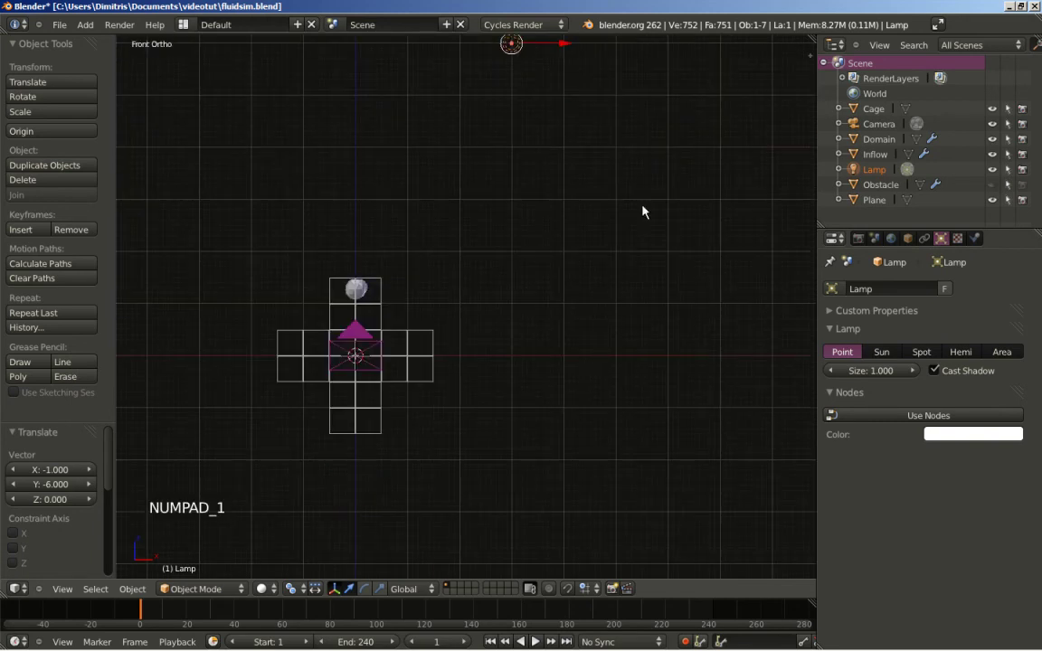
{"action": "scroll", "scroll_direction": "down", "scroll_amount": 3}
{"action": "key", "text": "g"}
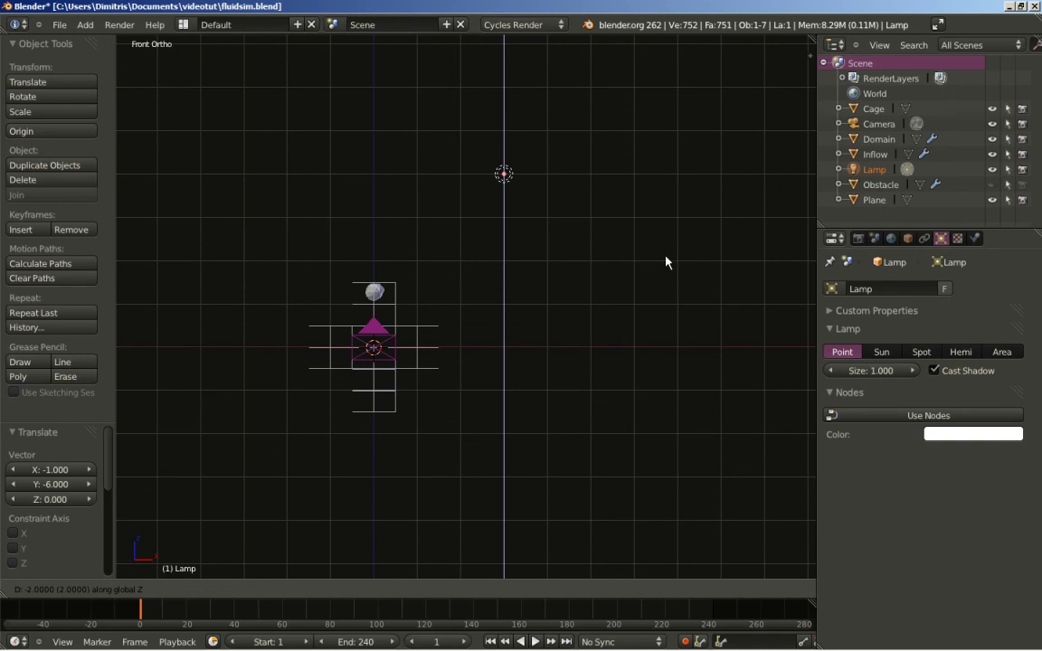
{"action": "left_click", "coordinate": [673, 286]}
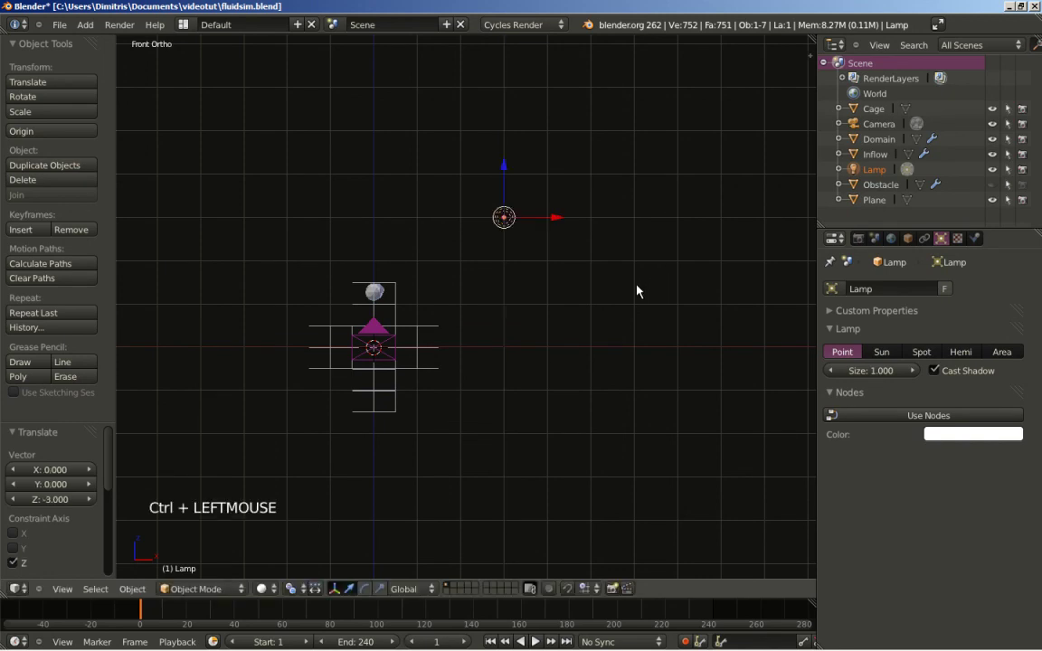
{"action": "key", "text": "KP_0"}
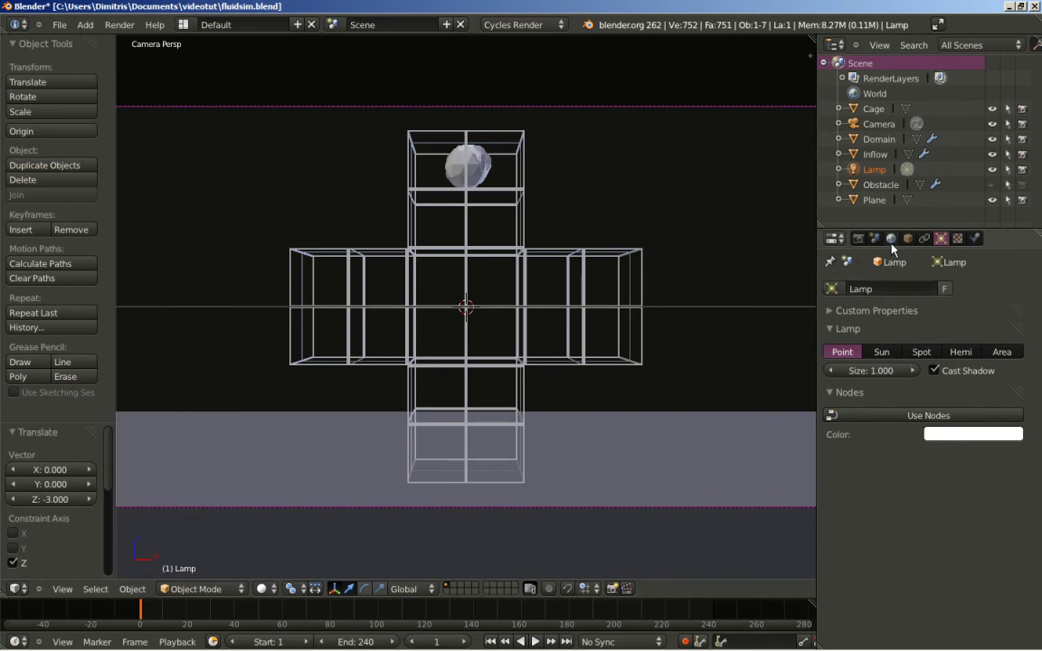
- Enable Use Nodes on the World and browse input options for the Background colour
{"action": "left_click", "coordinate": [898, 246]}
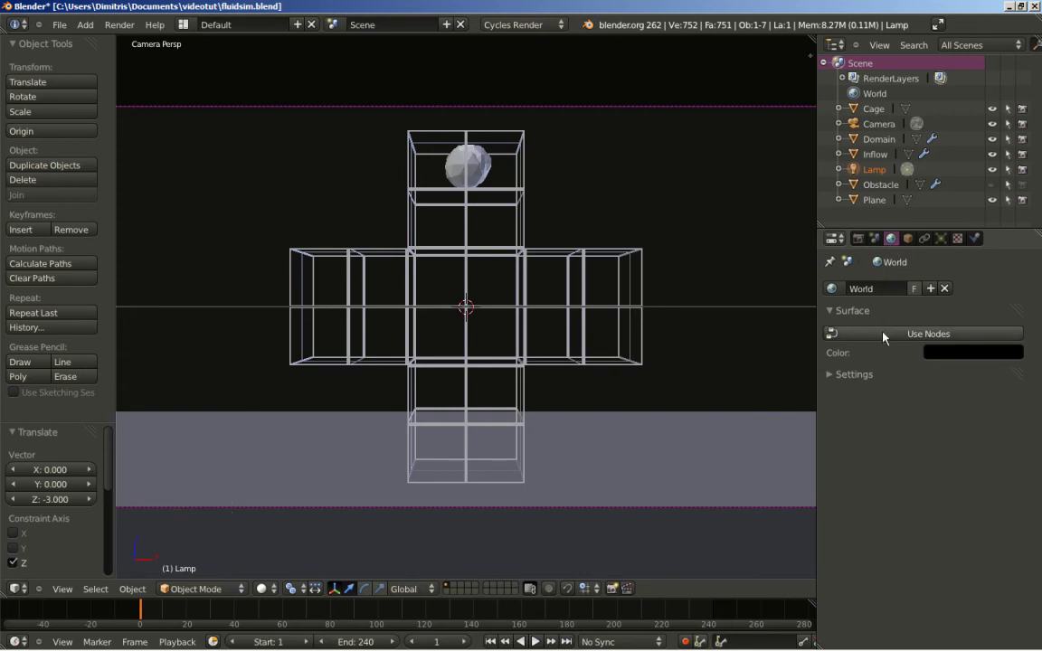
{"action": "left_click", "coordinate": [892, 338]}
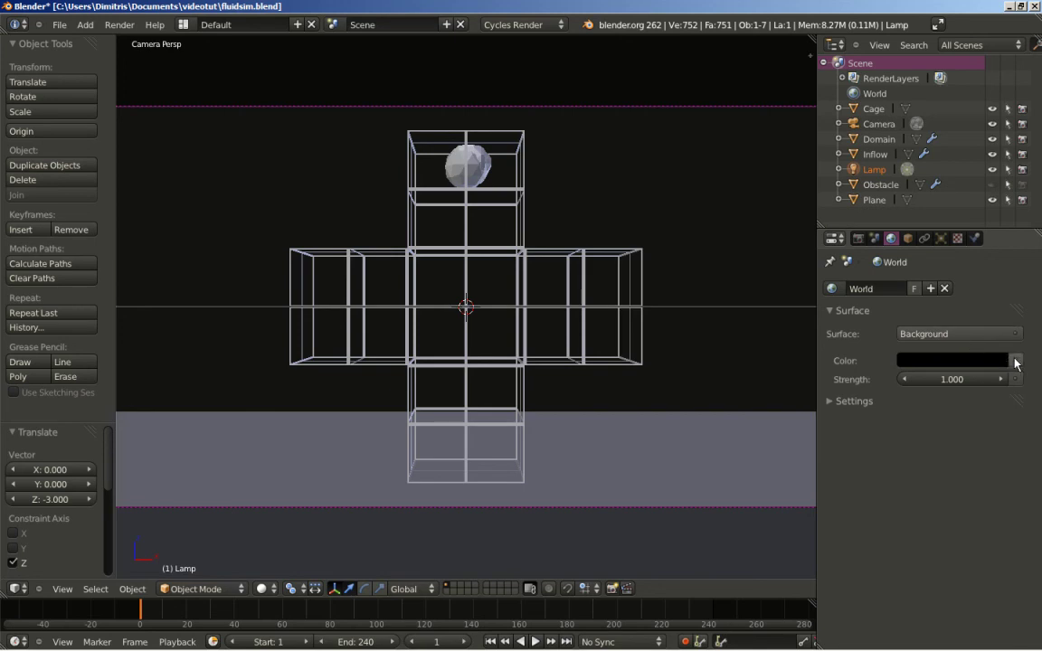
{"action": "left_click", "coordinate": [1022, 363]}
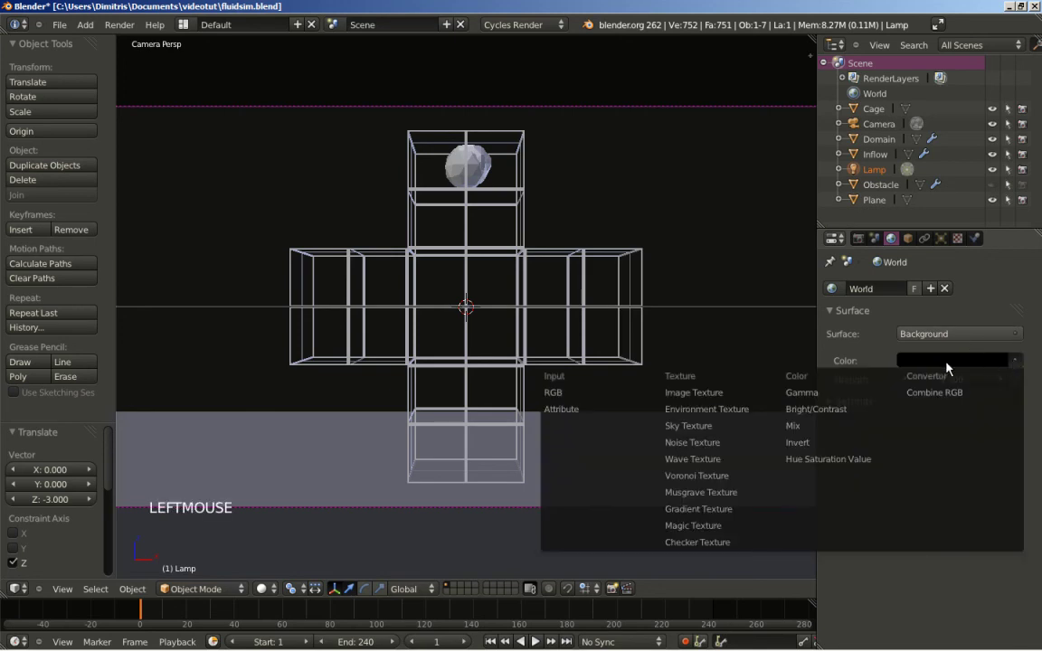